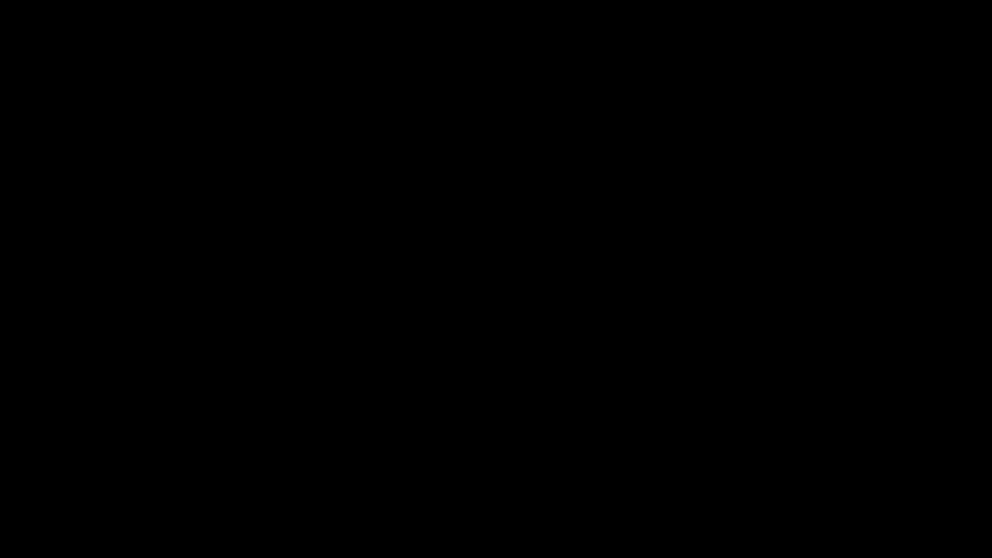
Orbit around the vehicle and zoom in toward the front tire
left_click(569, 310)
middle_click(574, 306)
middle_click(594, 316)
middle_click(598, 346)
left_click(535, 360)
middle_click(587, 381)
left_click(523, 368)
middle_click(553, 374)
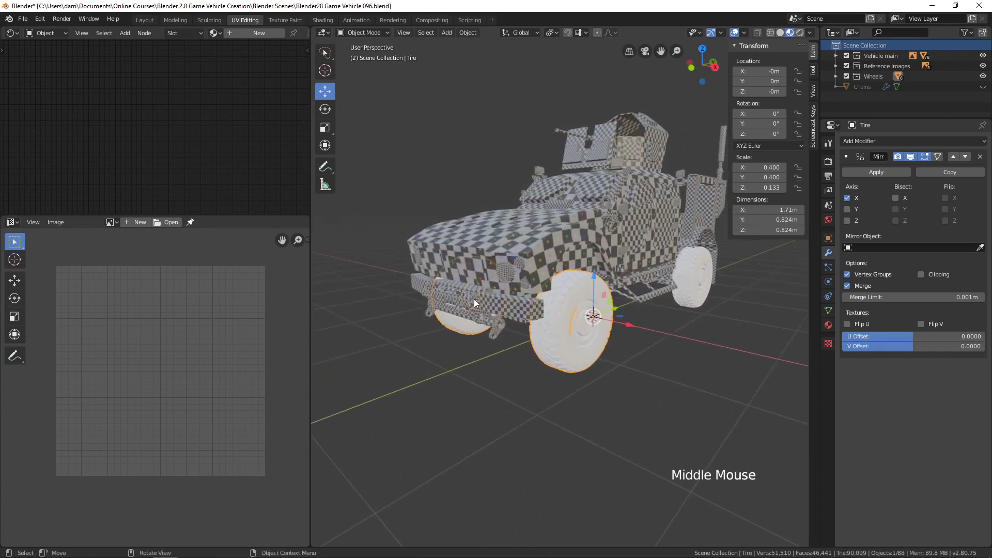
middle_click(598, 366)
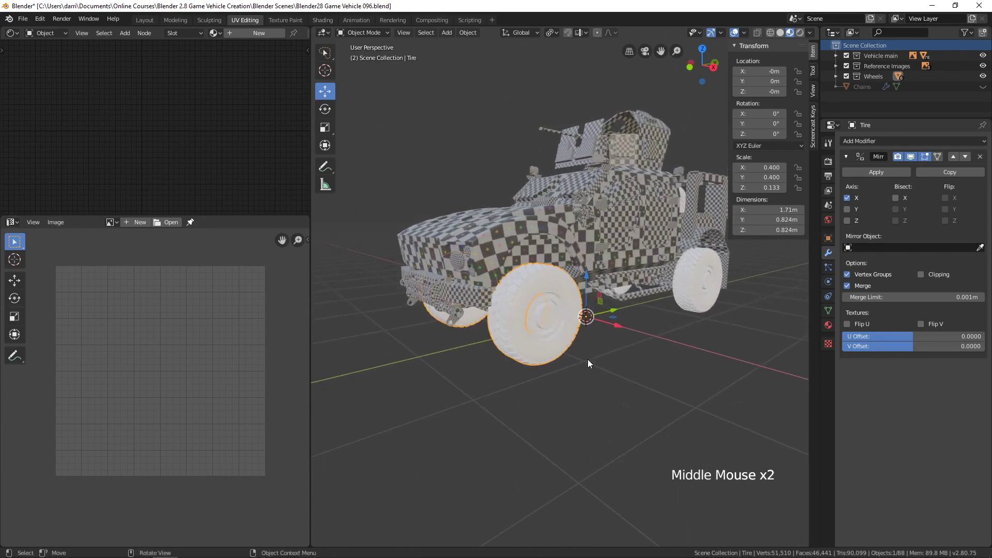
middle_click(571, 359)
scroll("up", 3)
middle_click(581, 362)
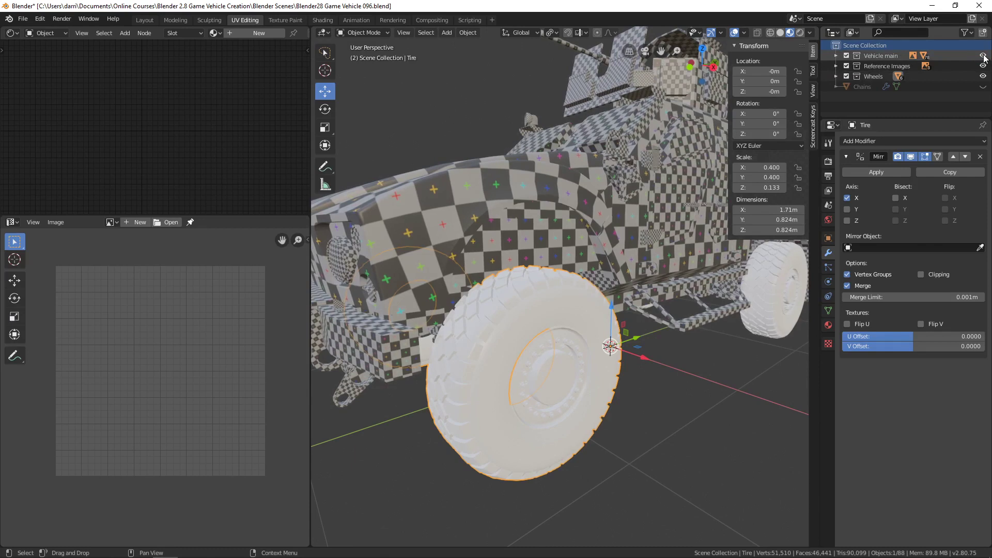
Hide the Vehicle main collection so only the tires remain visible
left_click(986, 55)
middle_click(671, 226)
scroll("down", 3)
middle_click(669, 217)
middle_click(674, 217)
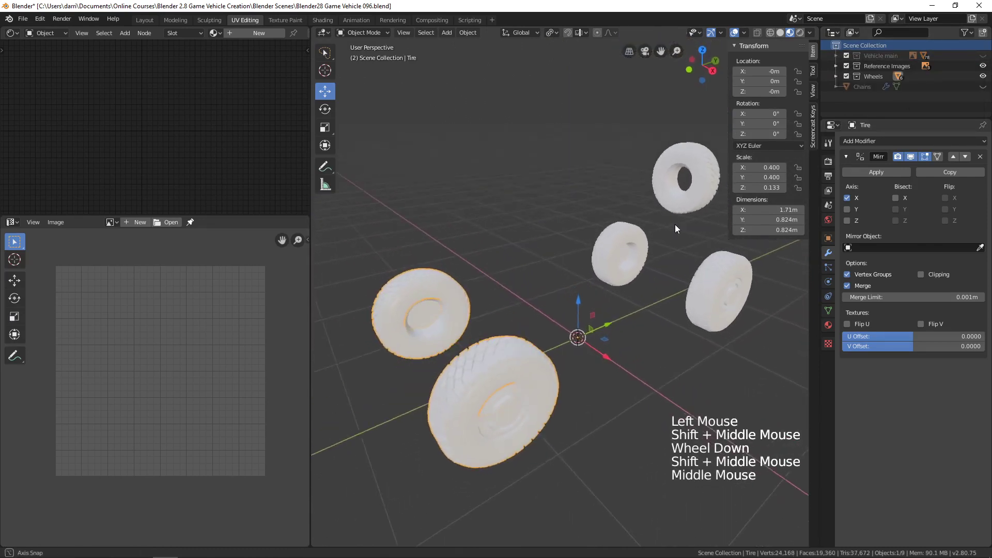
left_click(675, 185)
Move the far tire copy Tire.002 into Vehicle main and select the mirrored Tire.001
left_click(712, 162)
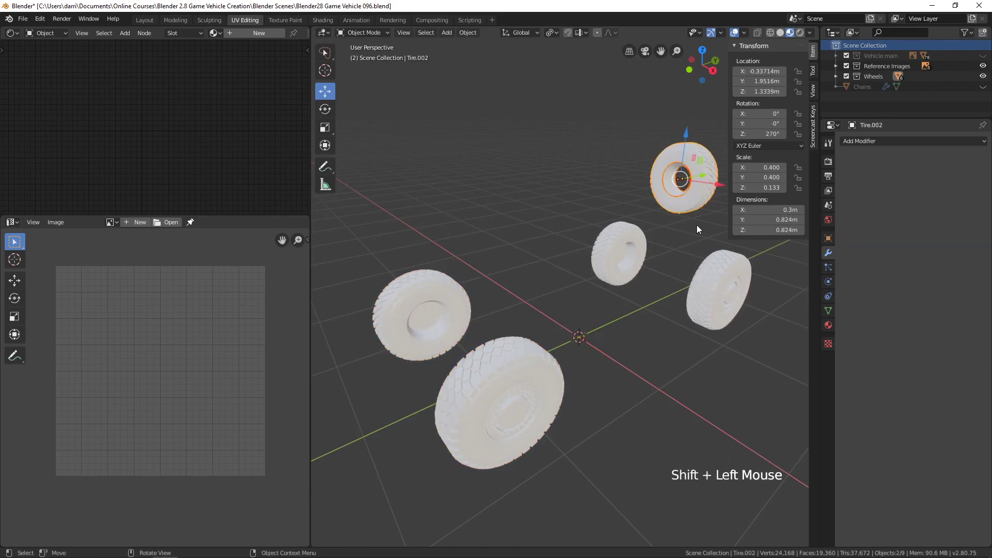
middle_click(706, 224)
key("m")
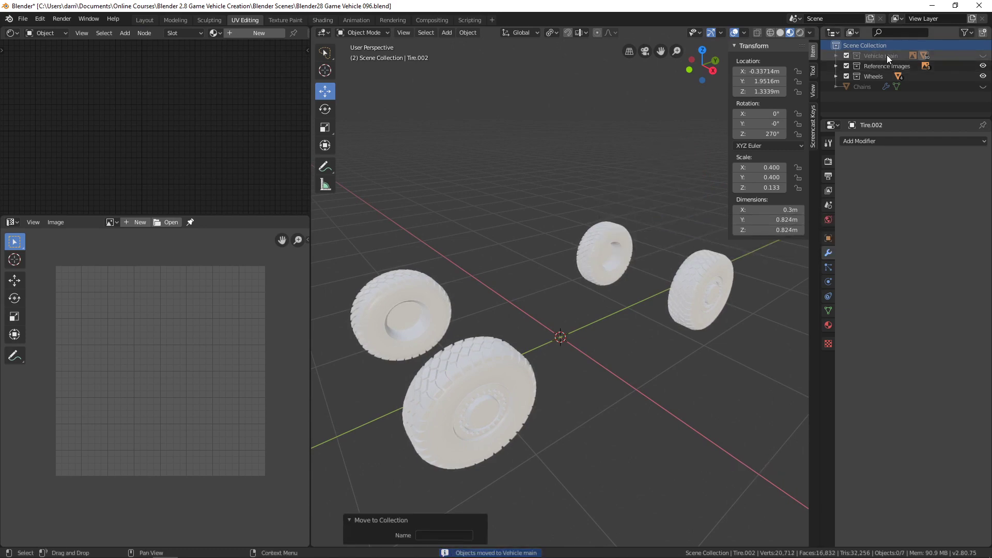
left_click(682, 303)
middle_click(672, 328)
middle_click(695, 319)
middle_click(719, 304)
middle_click(673, 314)
scroll("up", 3)
middle_click(458, 295)
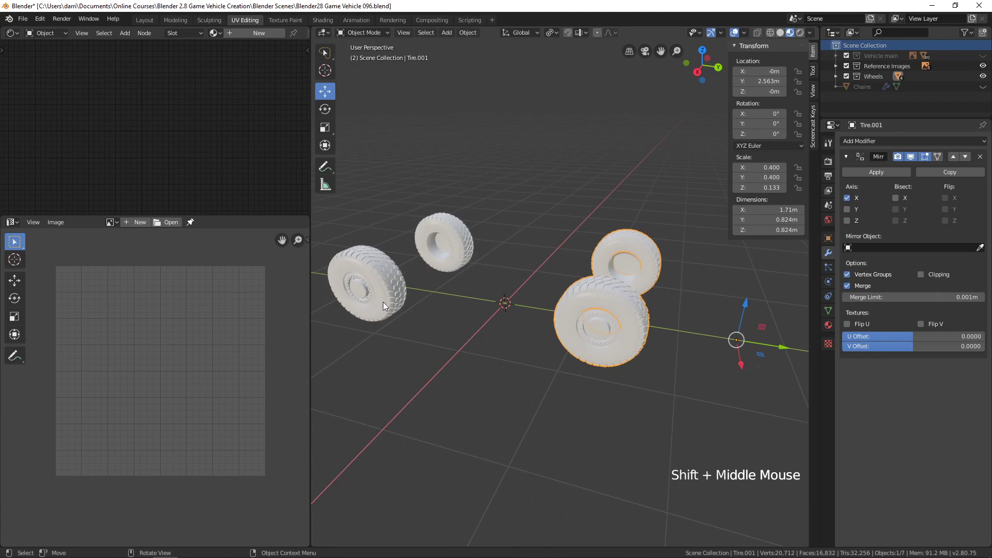
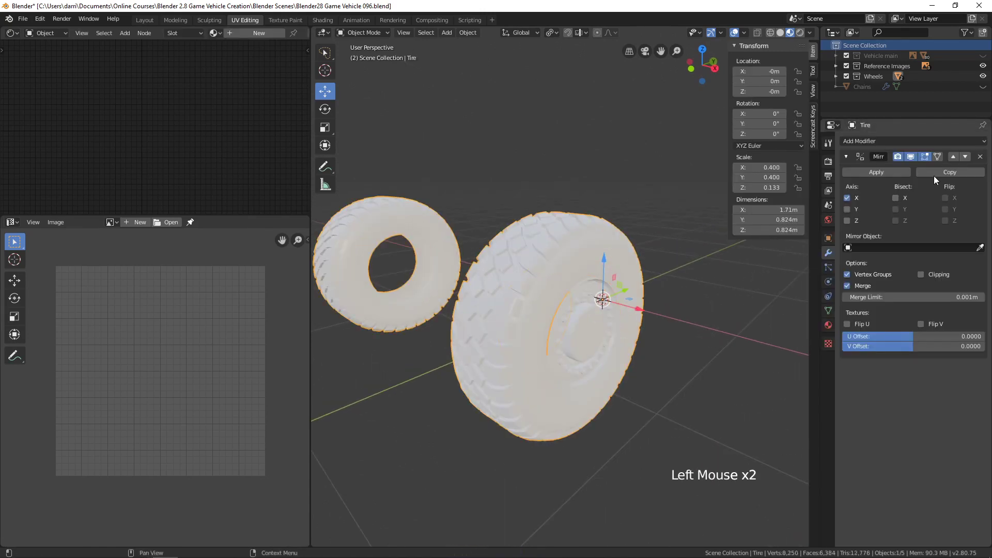
Reduce the visible wheel parts to one tire and rim and select the Wheel object
middle_click(602, 328)
key("z")
middle_click(592, 342)
key("alt+a")
middle_click(610, 346)
middle_click(566, 317)
left_click(570, 365)
key("KP_Decimal")
left_click(608, 309)
scroll("down", 3)
middle_click(576, 351)
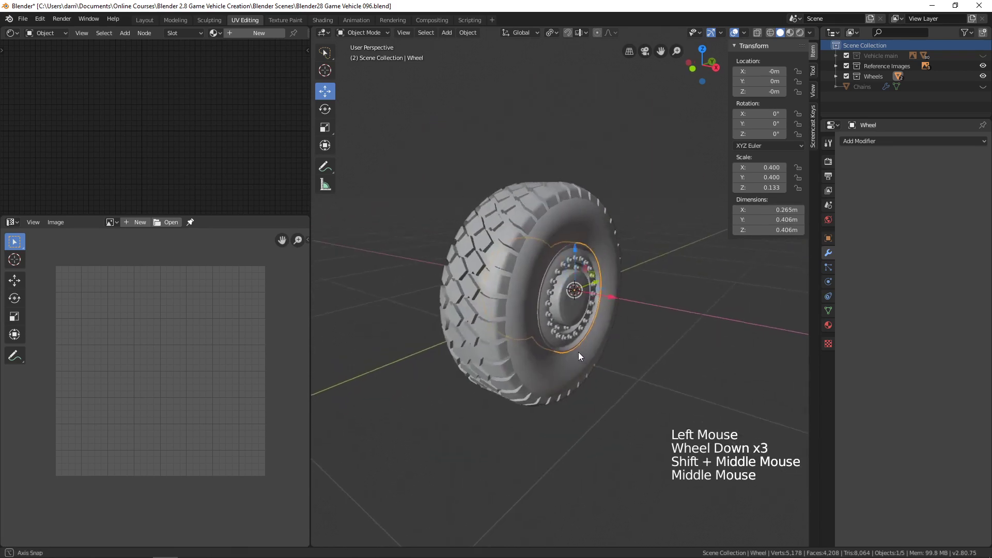
Expand the Wheels collection, hide the Tire object and inspect the rim from several angles
left_click(839, 77)
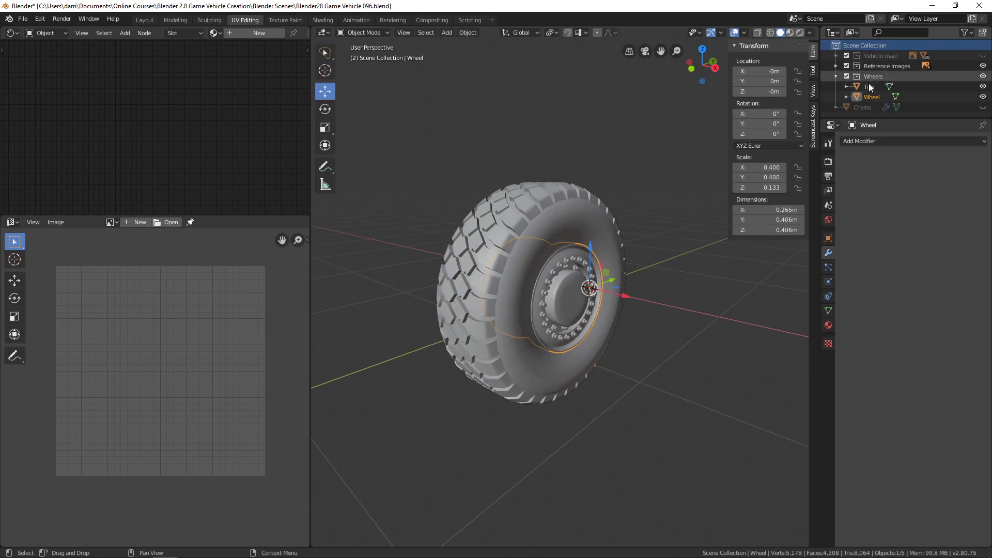
left_click(987, 89)
middle_click(619, 334)
scroll("up", 3)
middle_click(565, 334)
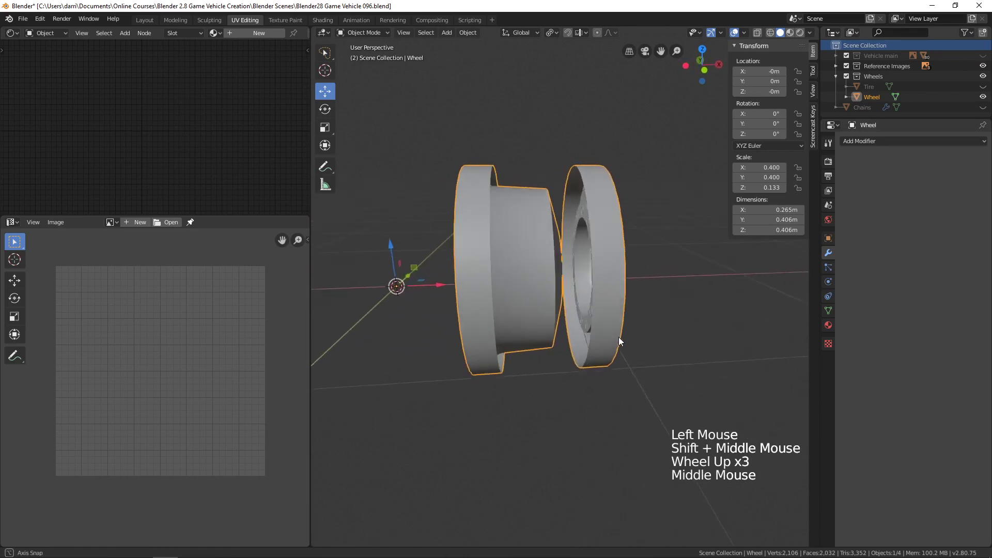
middle_click(529, 319)
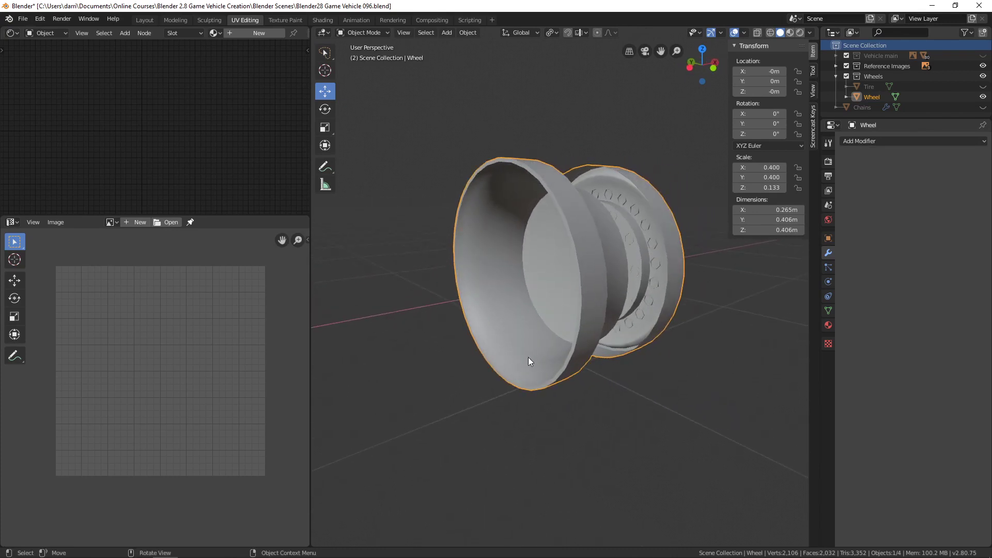
scroll("down", 3)
middle_click(509, 377)
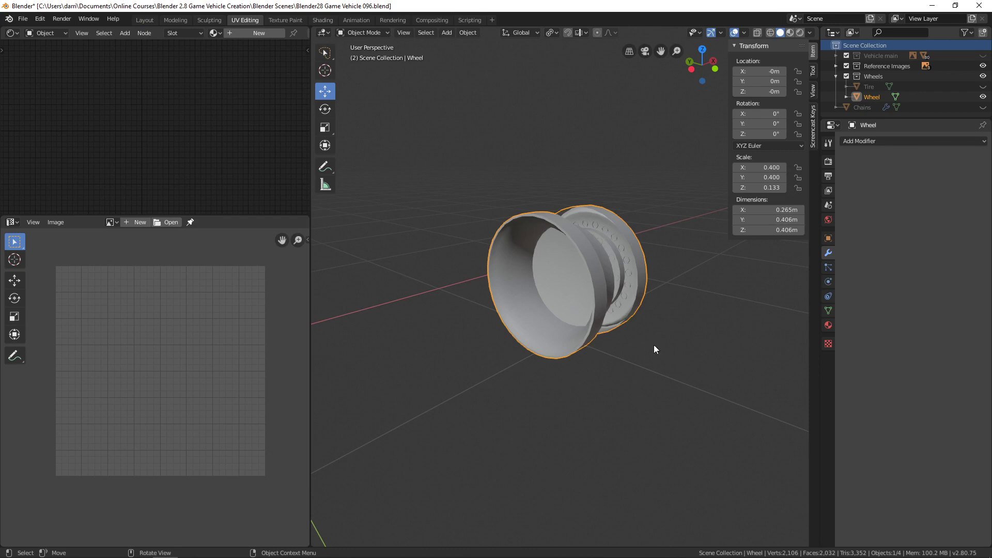
middle_click(491, 377)
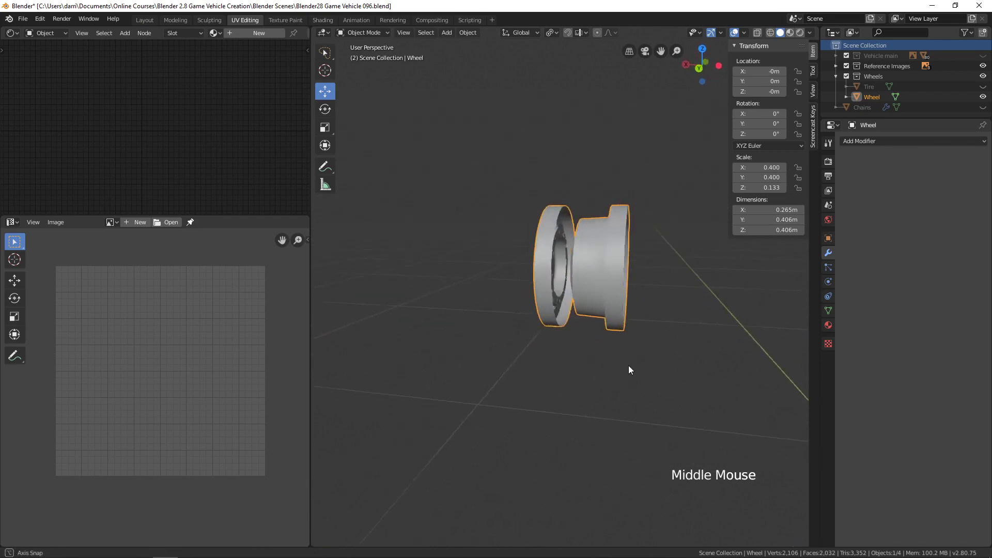
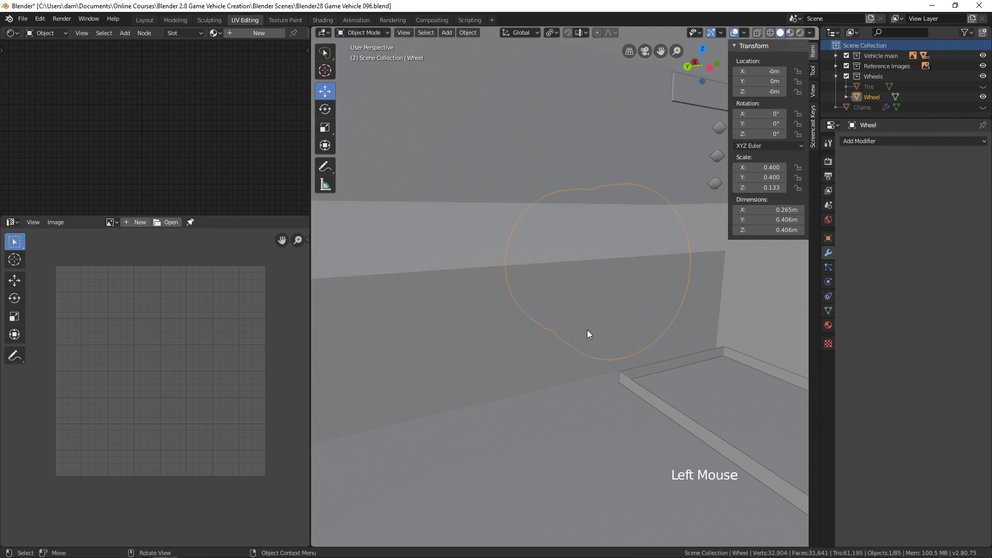
Separate the ring touching the rim from the suspension spring mesh into its own object
middle_click(584, 338)
middle_click(656, 316)
scroll("up", 3)
middle_click(671, 321)
middle_click(634, 325)
scroll("up", 3)
middle_click(607, 320)
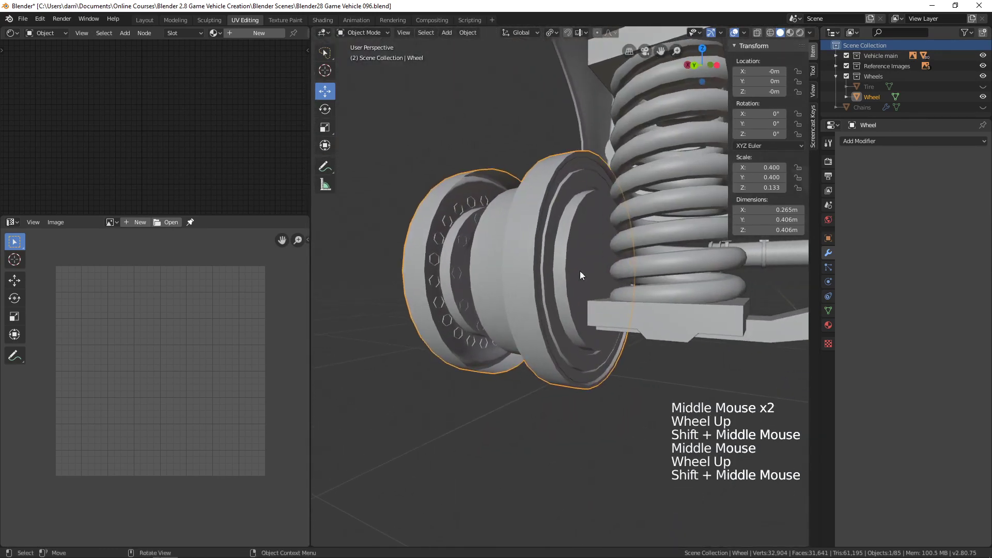
left_click(679, 323)
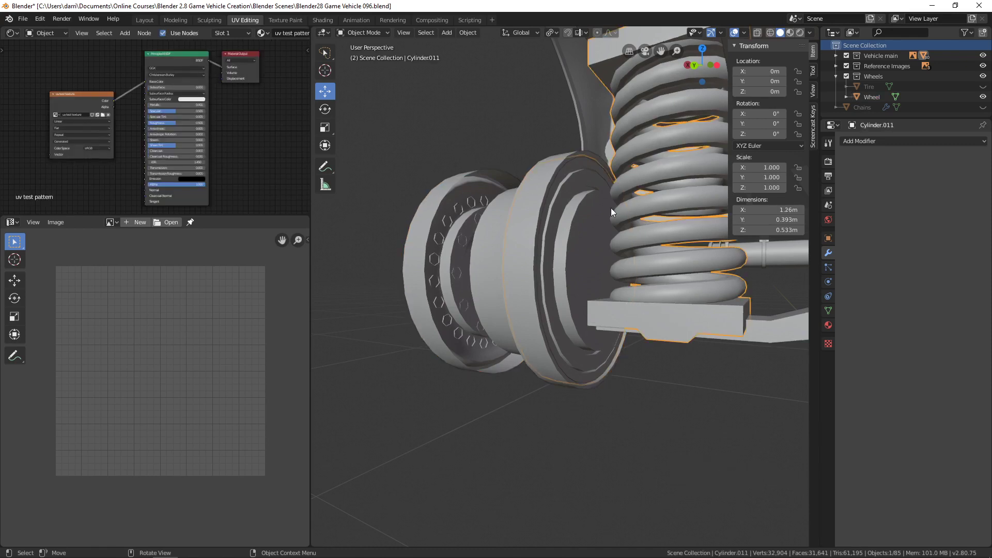
key("Tab")
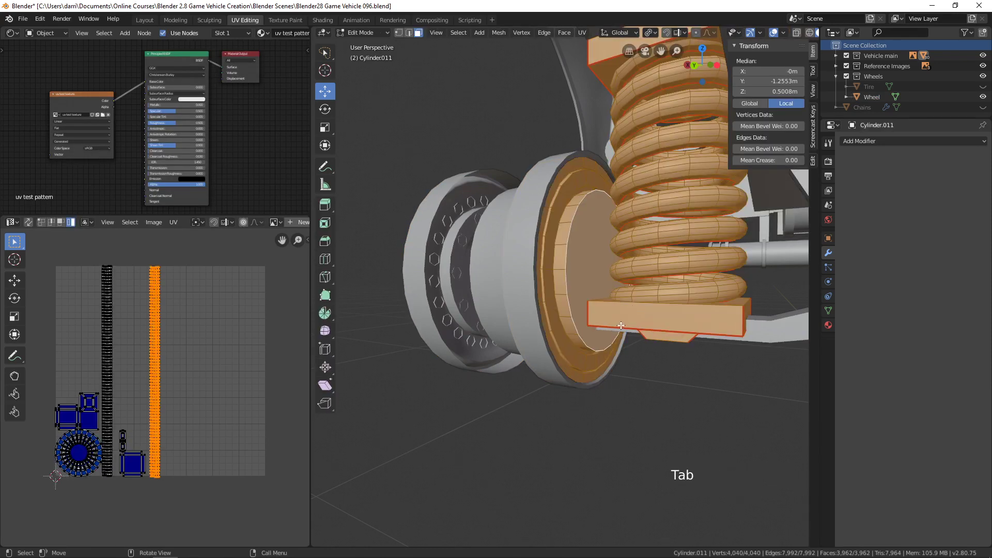
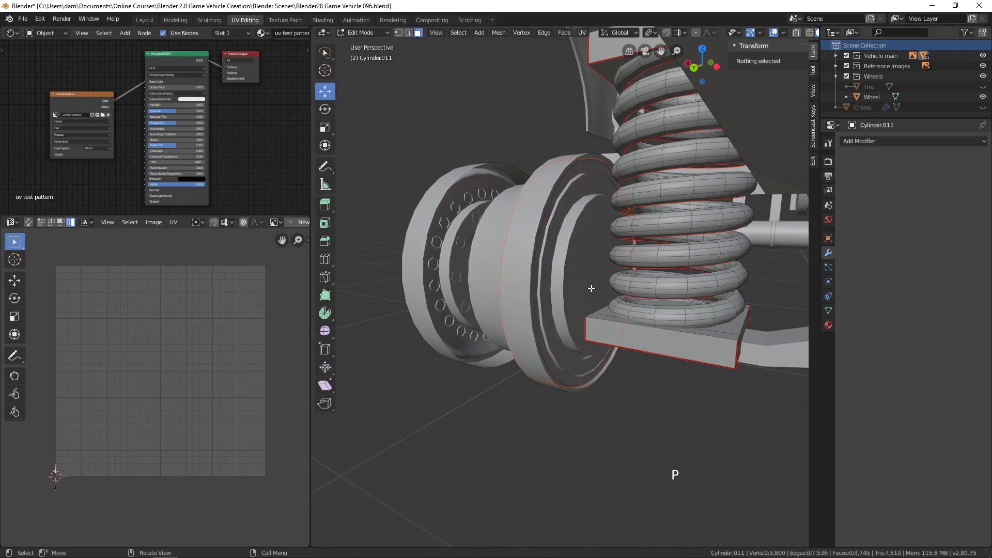
key("Tab")
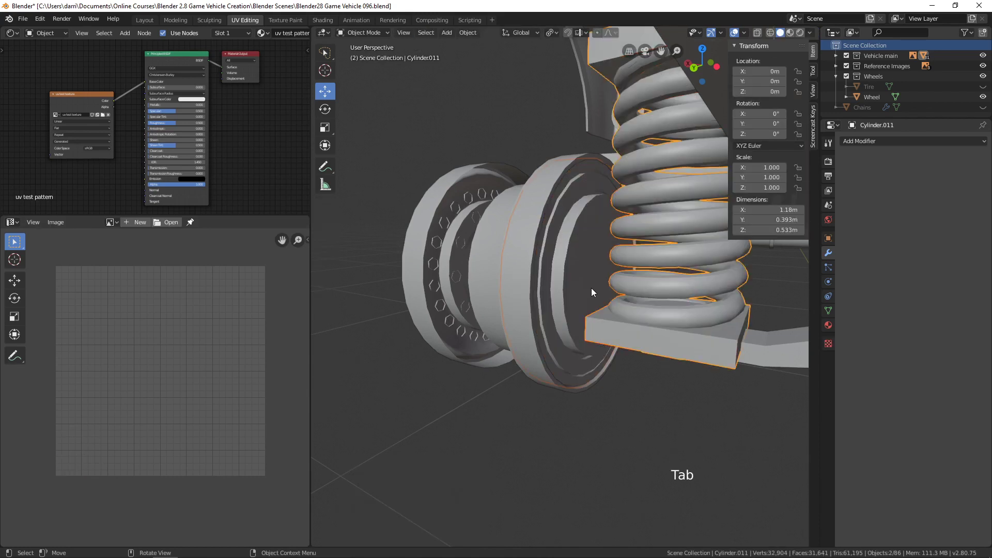
Select the separated Cylinder.002 ring together with the Wheel to join them
key("alt+a")
left_click(571, 290)
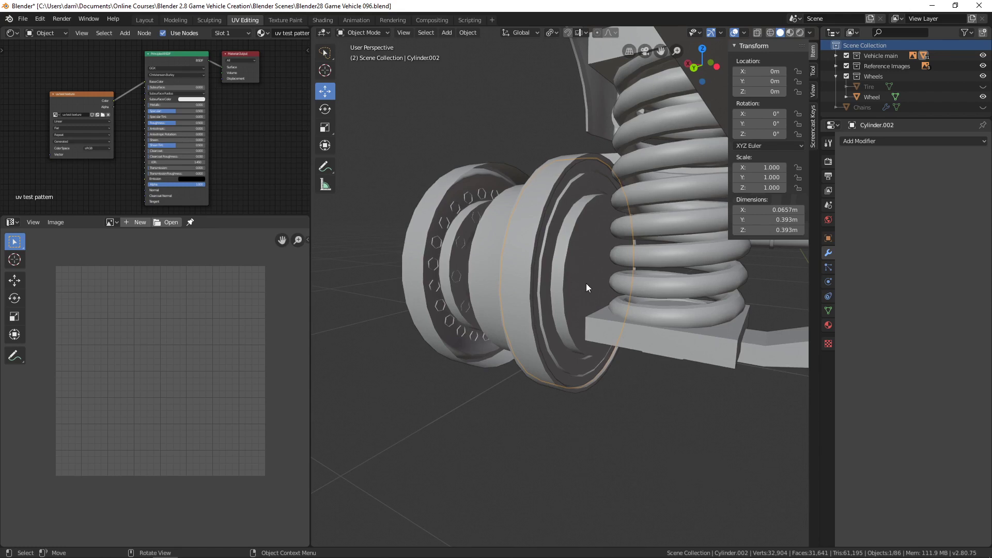
left_click(422, 284)
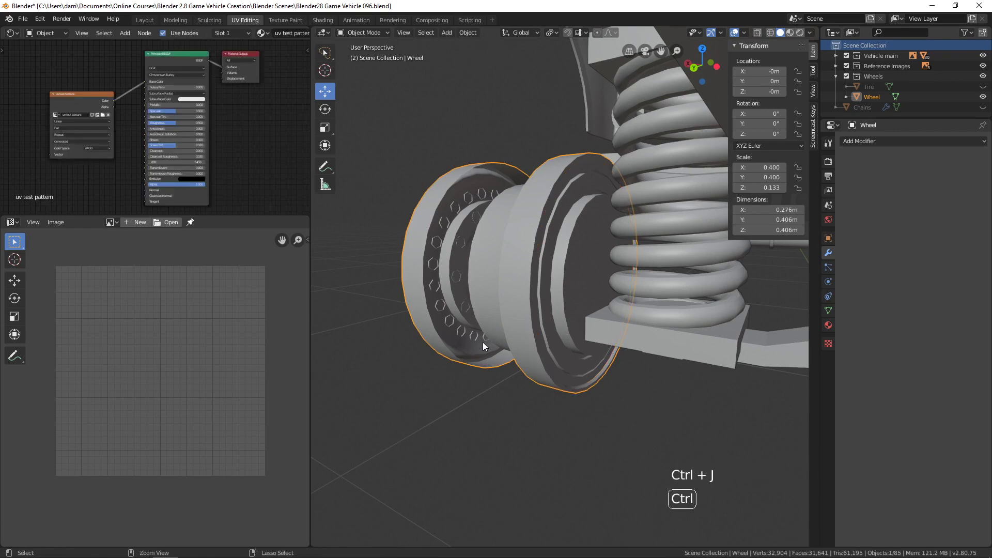
middle_click(545, 285)
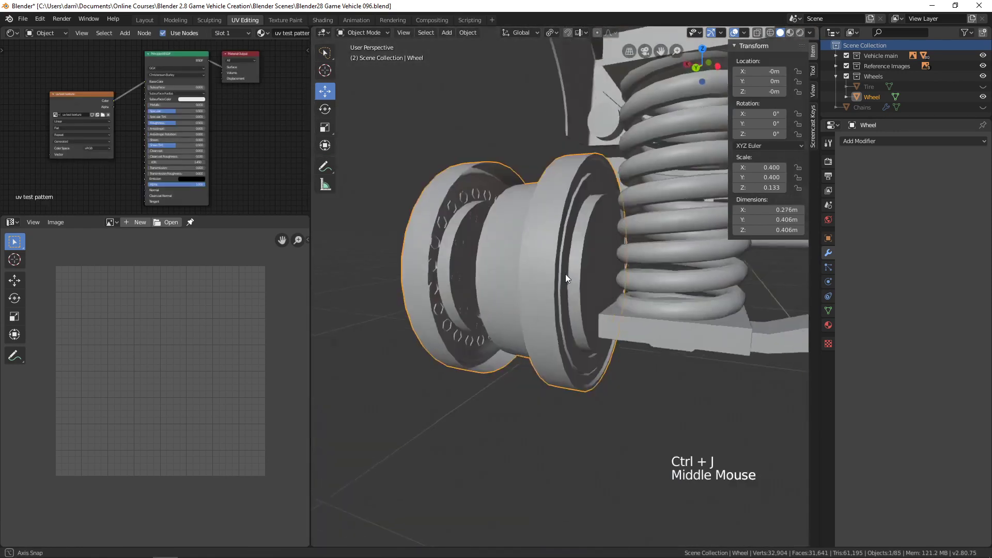
Hide Vehicle main again so the combined Wheel rim stands alone for inspection
left_click(551, 311)
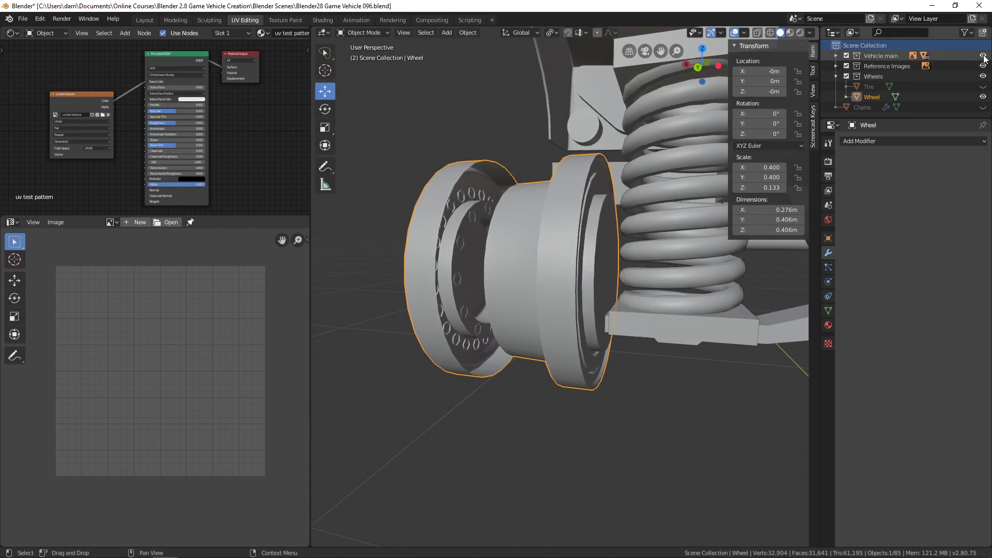
left_click(985, 58)
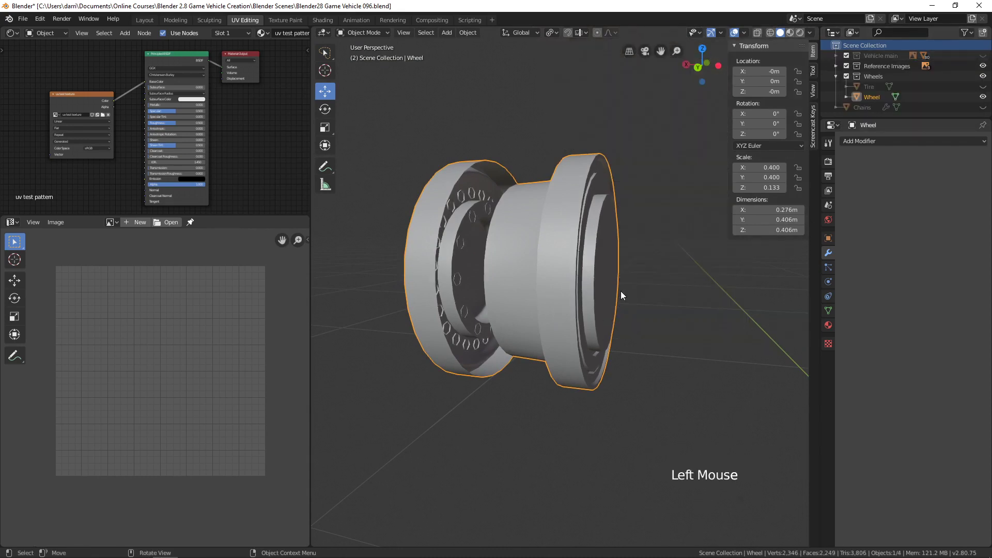
middle_click(644, 286)
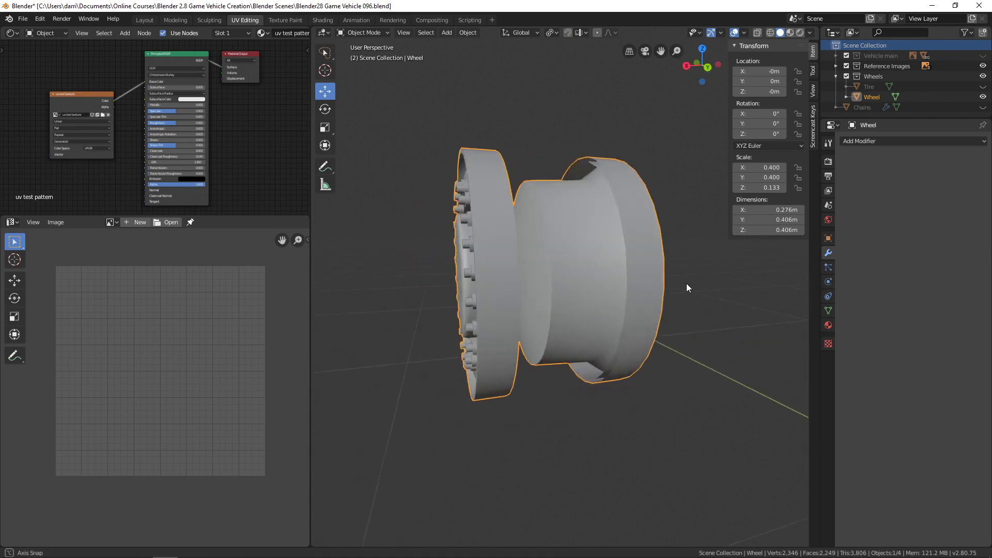
middle_click(587, 282)
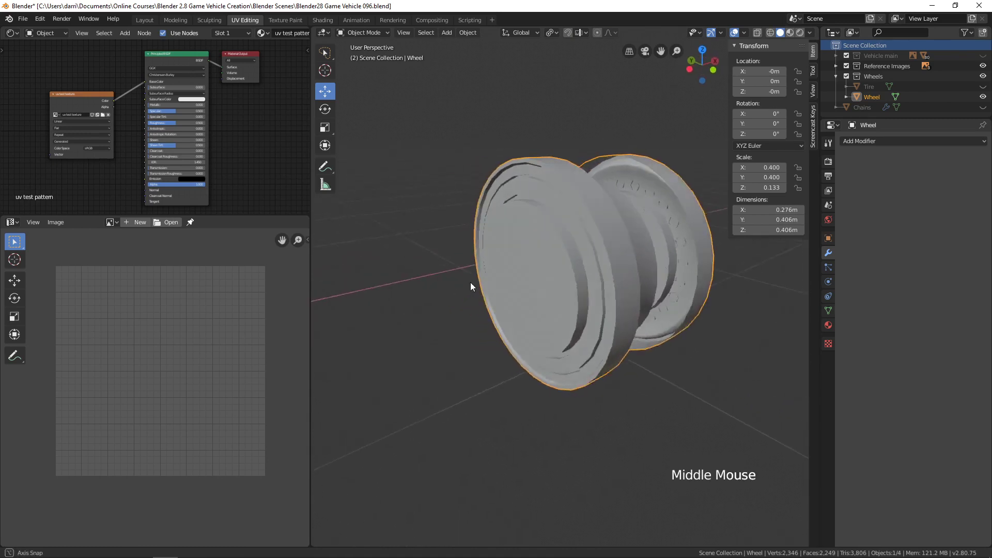
middle_click(559, 297)
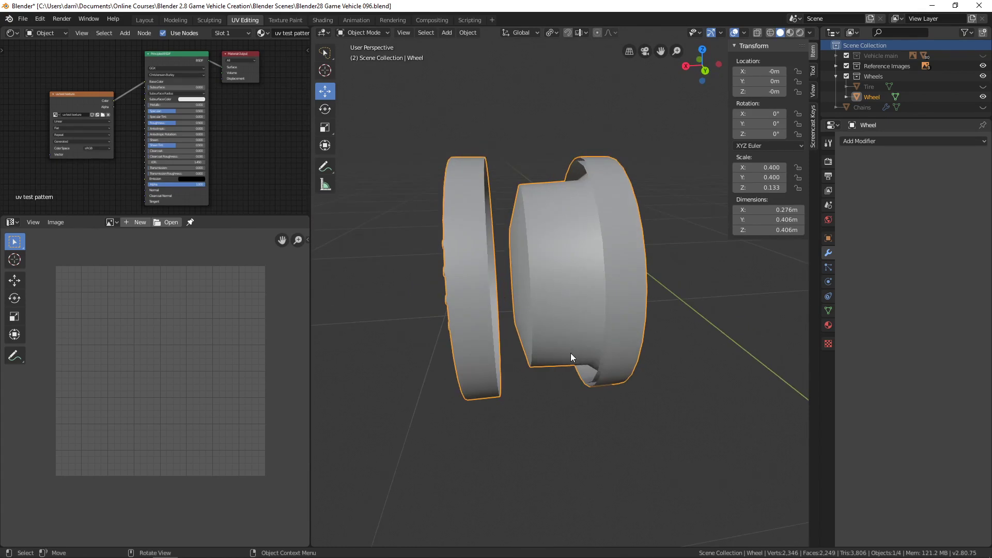
middle_click(576, 351)
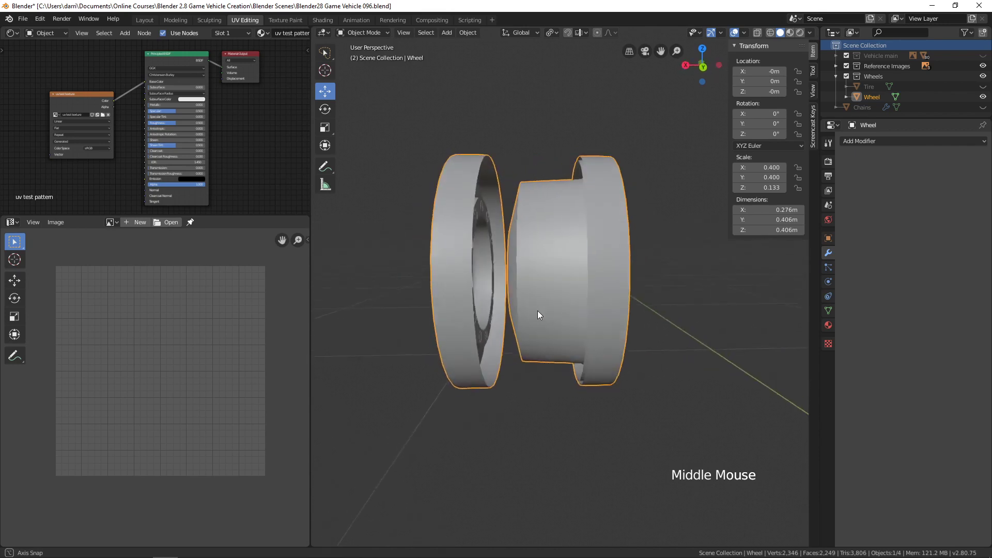
Select an edge loop around the rim barrel and grow it to the neighbouring face loops
key("Tab")
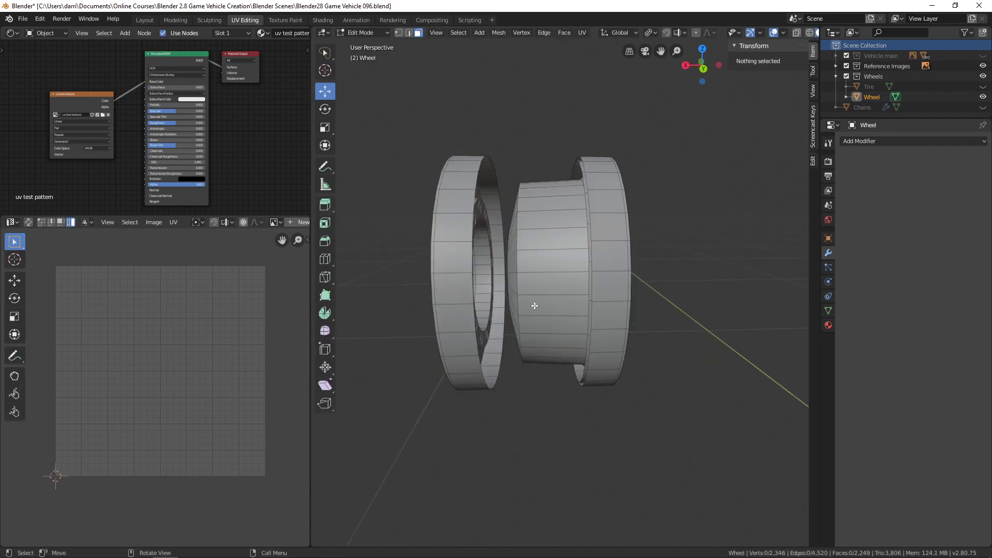
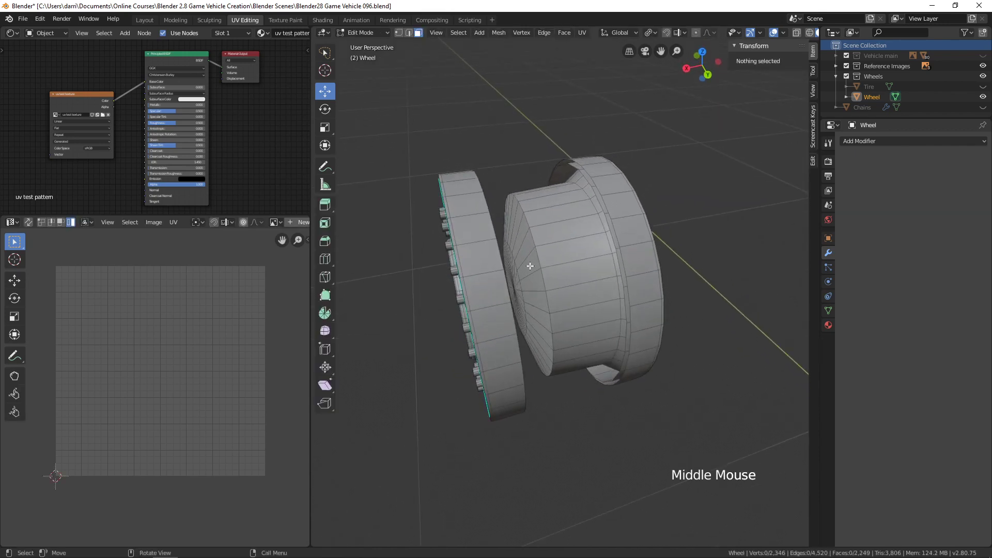
key("3")
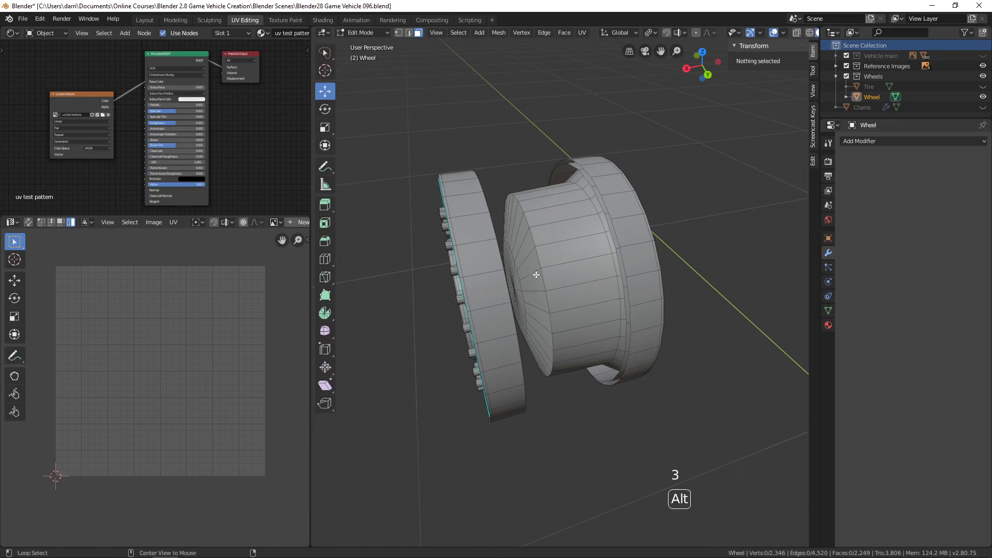
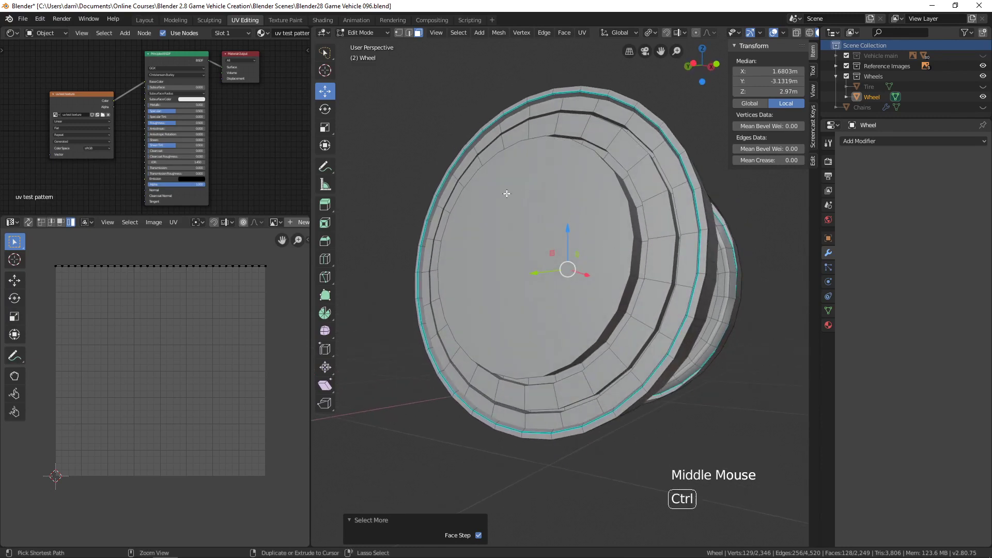
key("ctrl+KP_Add")
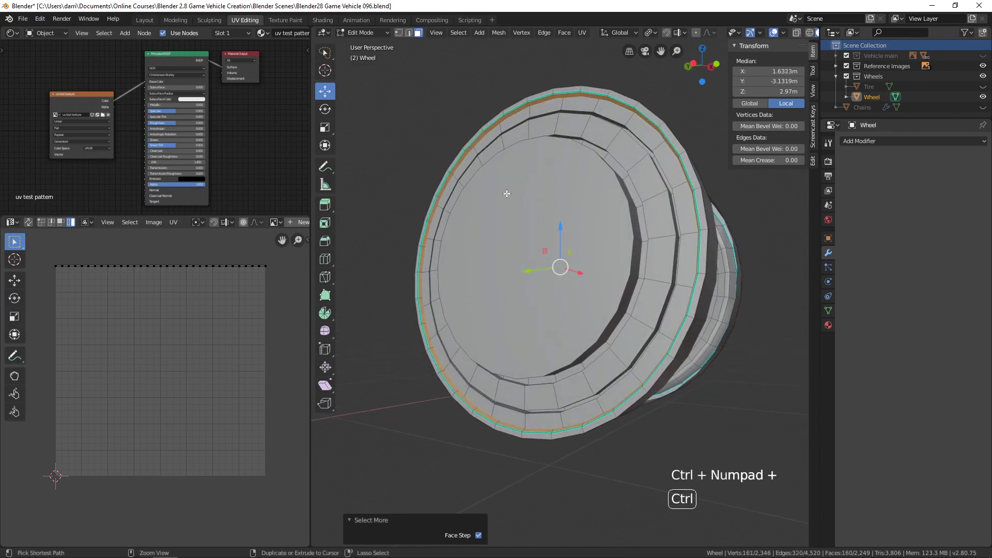
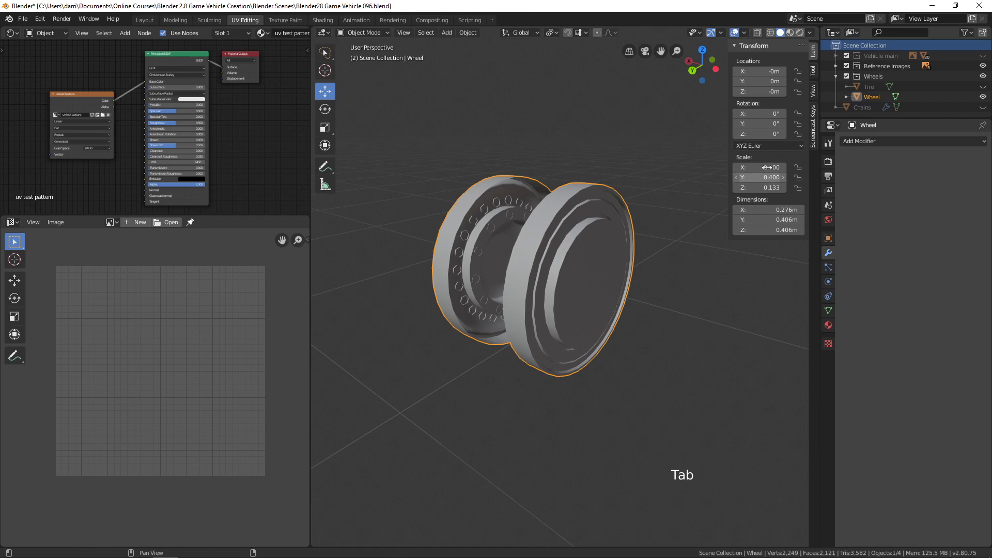
Select the rim's linked front-face section up to its seam ring, showing its circular UV island
key("ctrl+a")
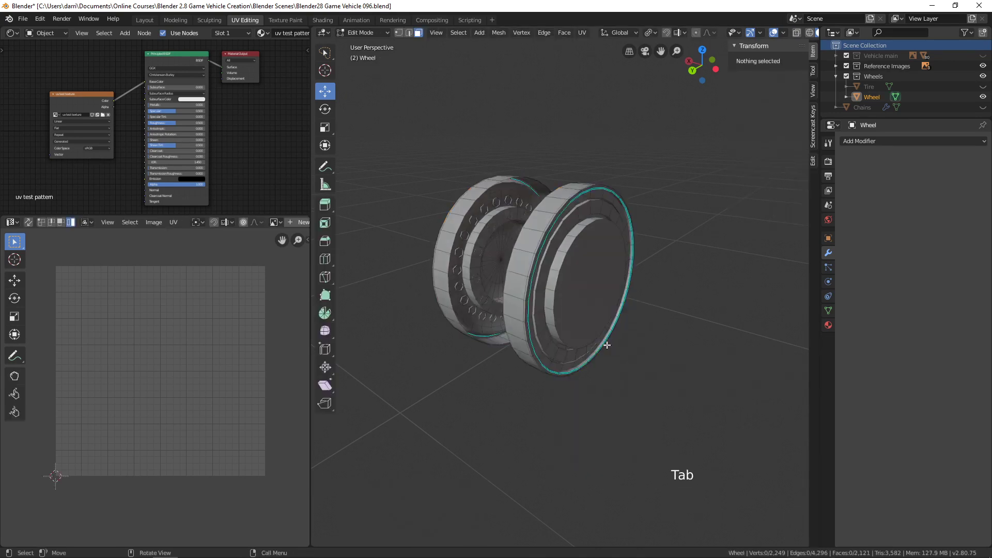
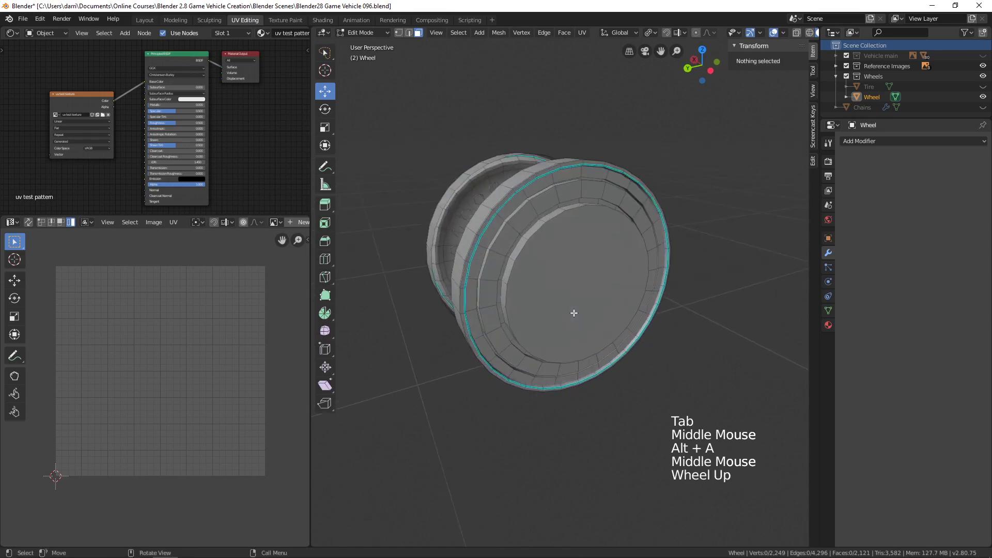
key("l")
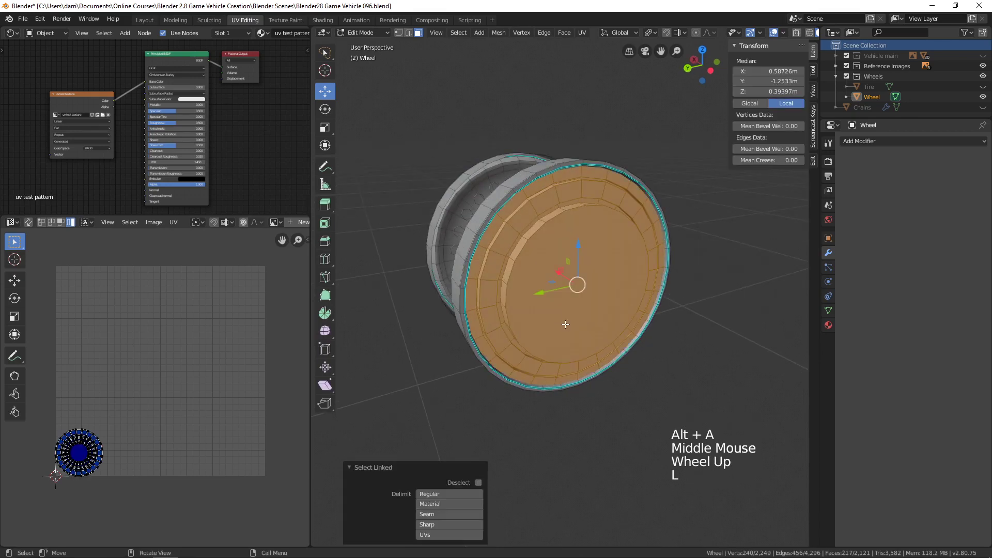
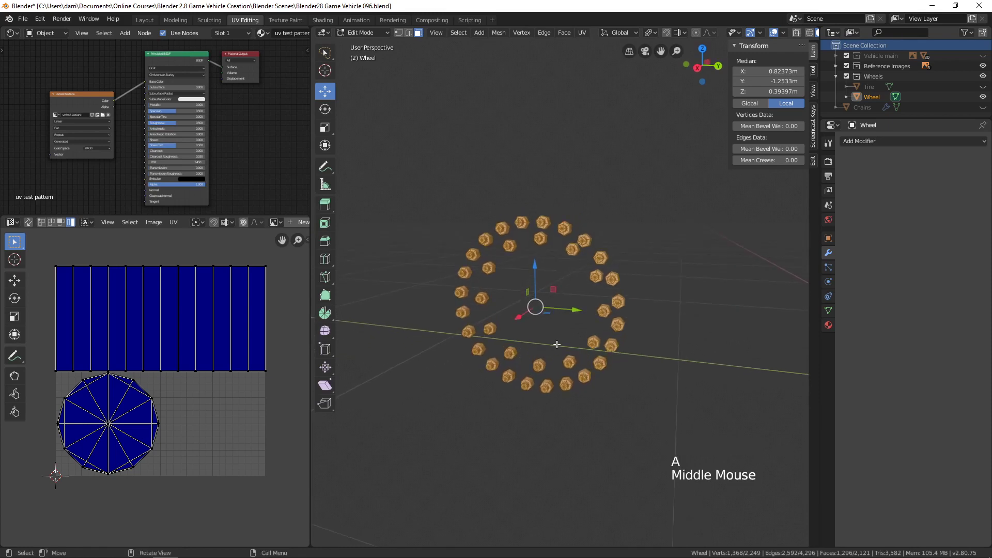
Unwrap the wheel's bolt nuts into hexagonal UV islands
key("u")
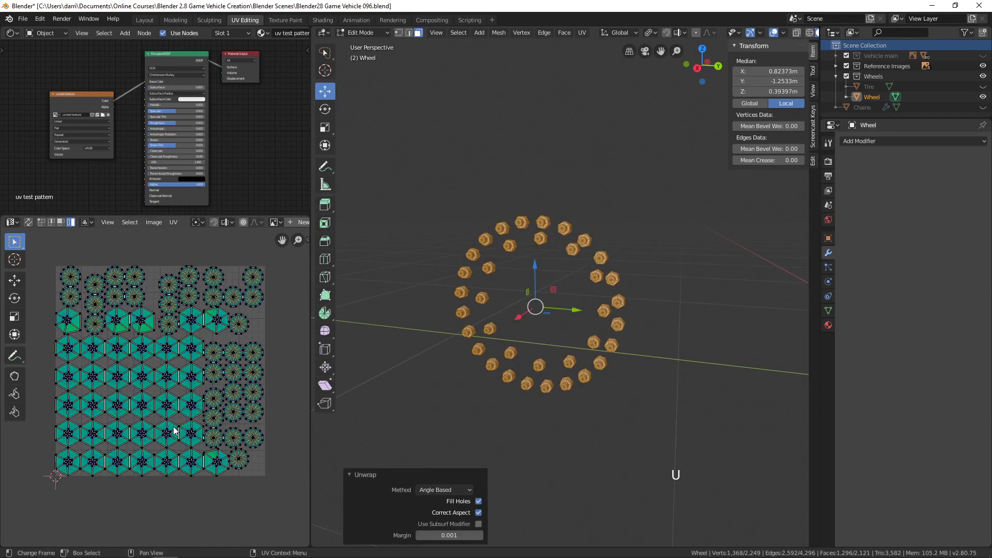
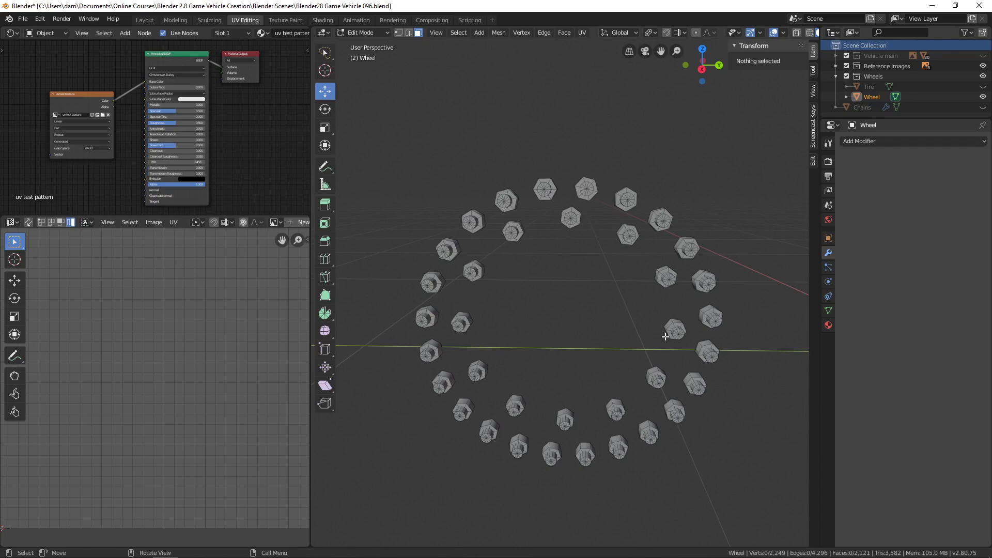
Reveal the full wheel mesh and Pack Islands so bolts sit beside the three rim islands
key("a")
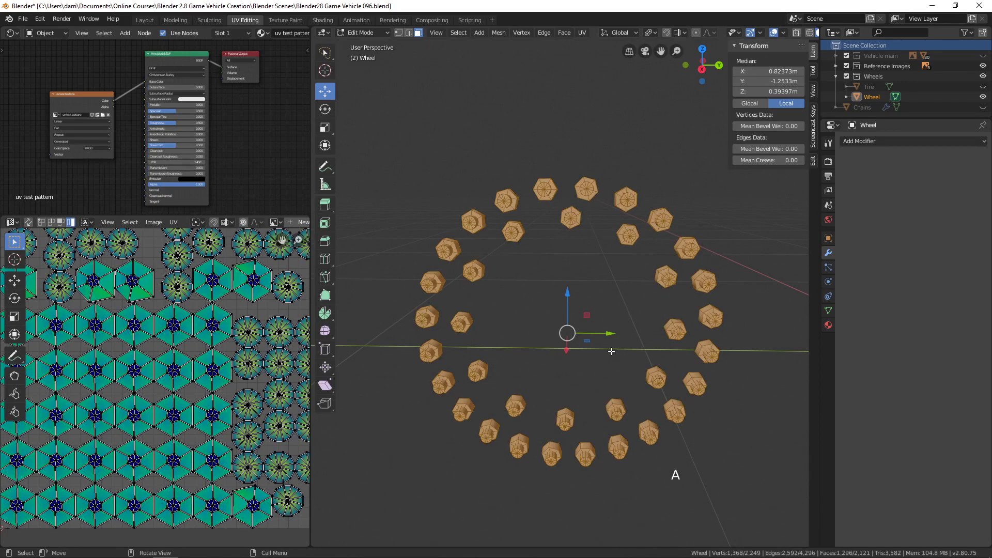
scroll("down", 3)
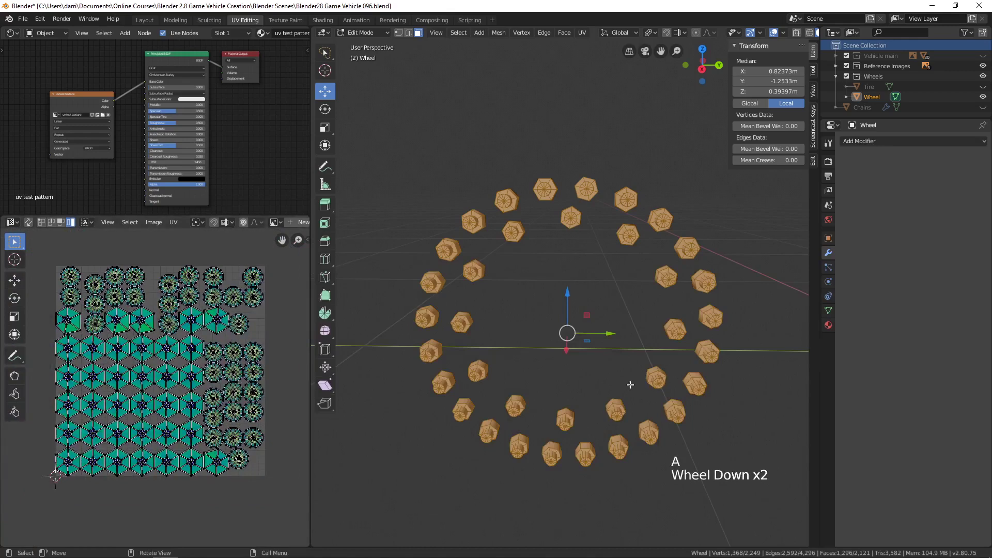
key("a")
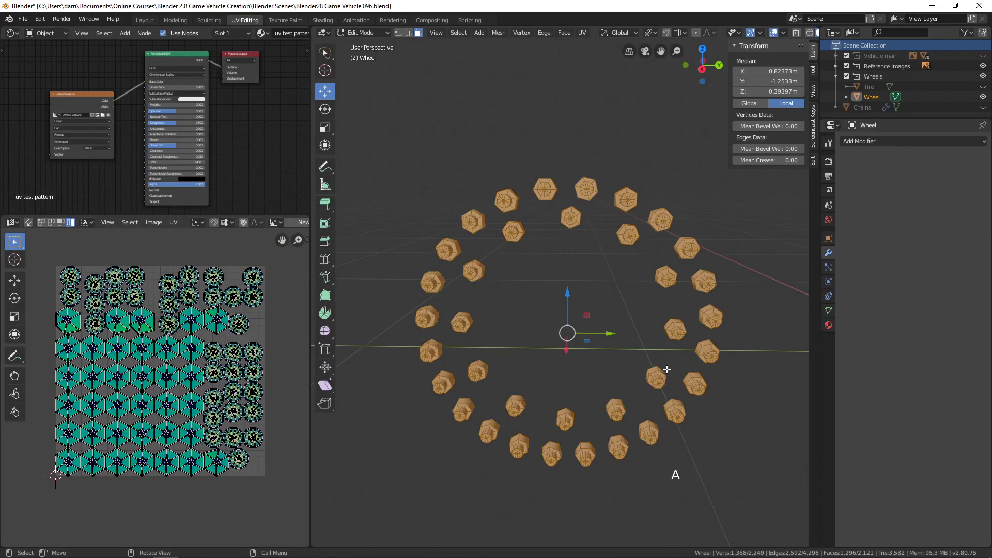
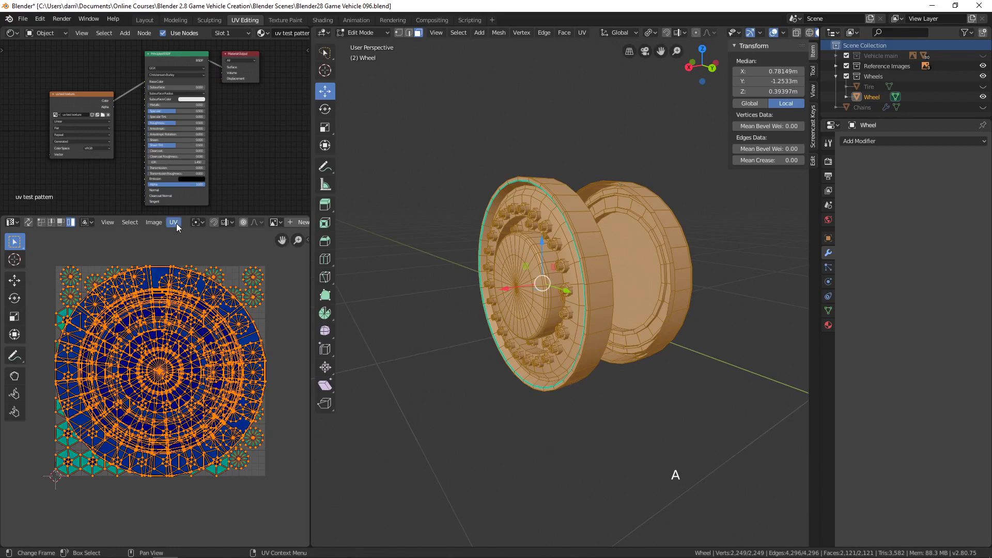
left_click(179, 226)
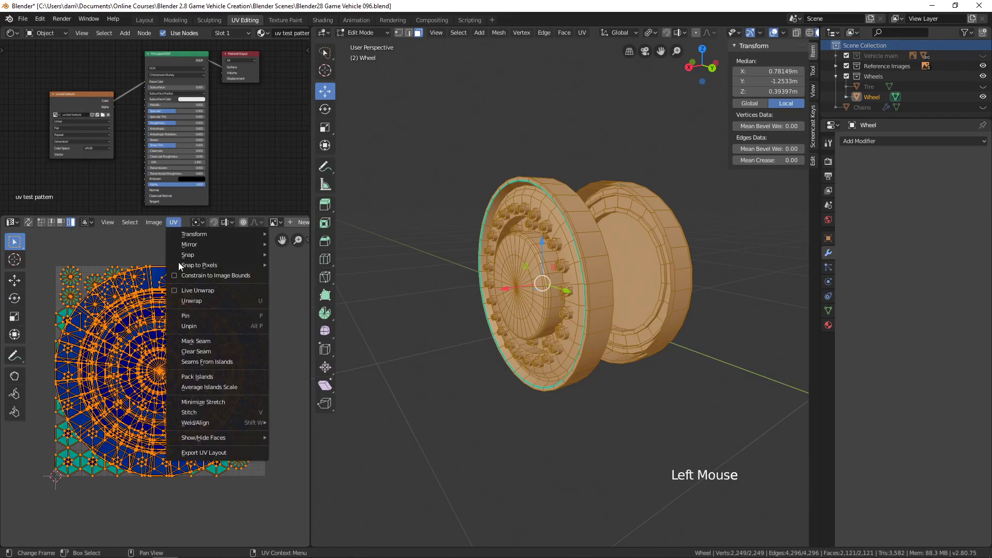
left_click(177, 223)
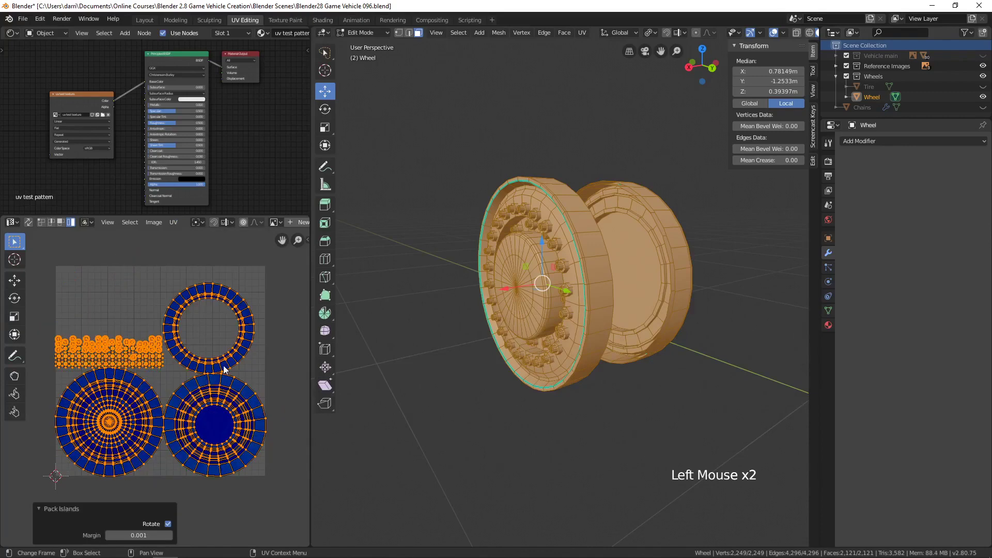
key("alt+a")
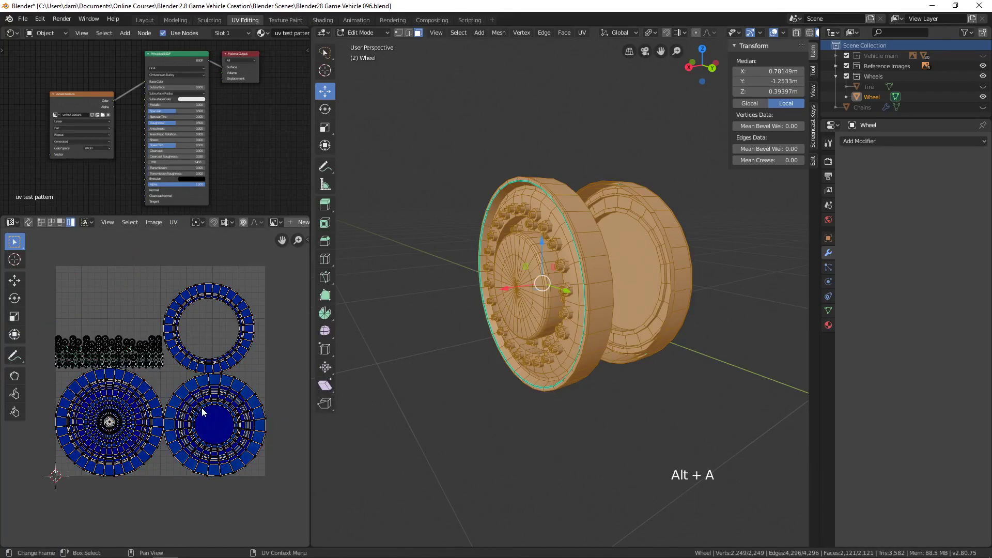
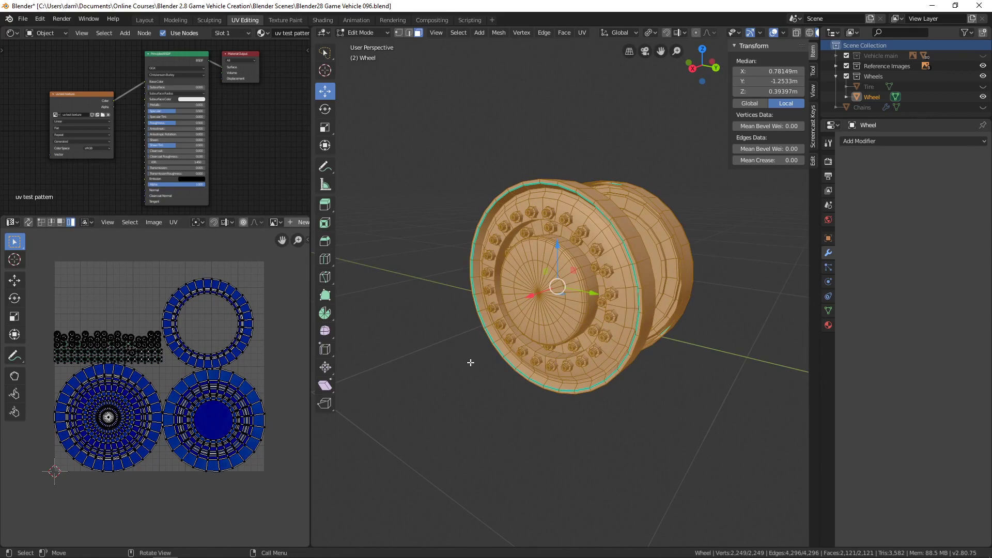
Switch to Look Dev shading and orbit to check the checker pattern on rim and bolts
key("z")
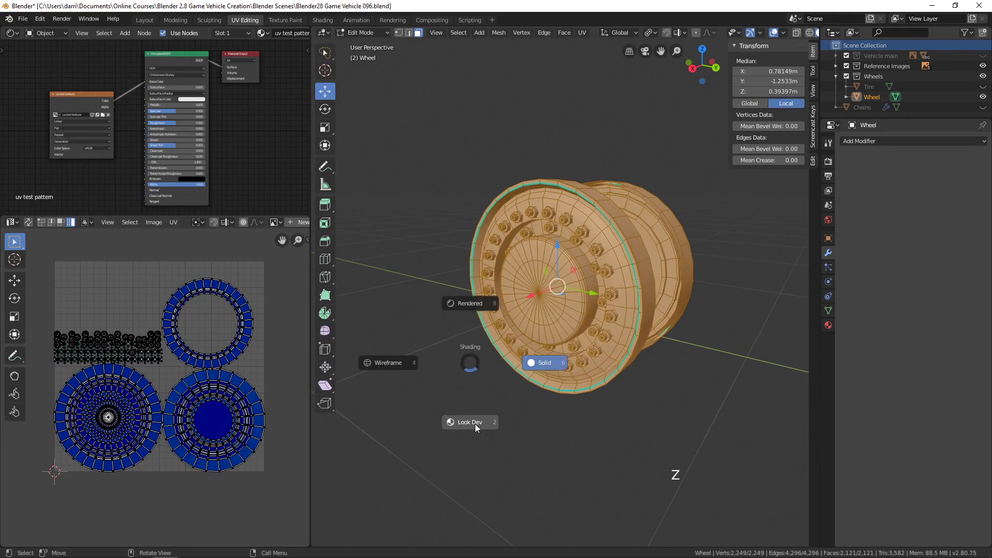
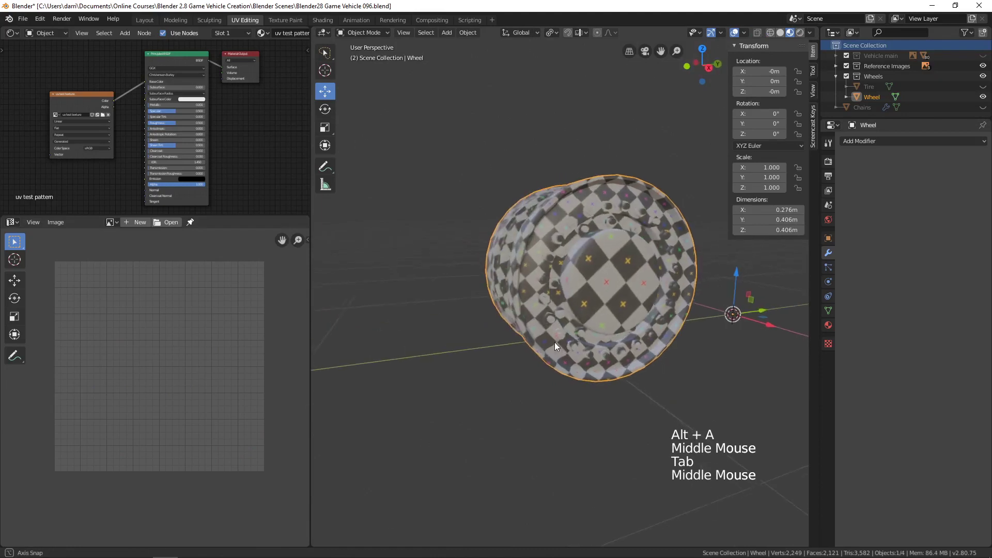
middle_click(588, 326)
scroll("up", 3)
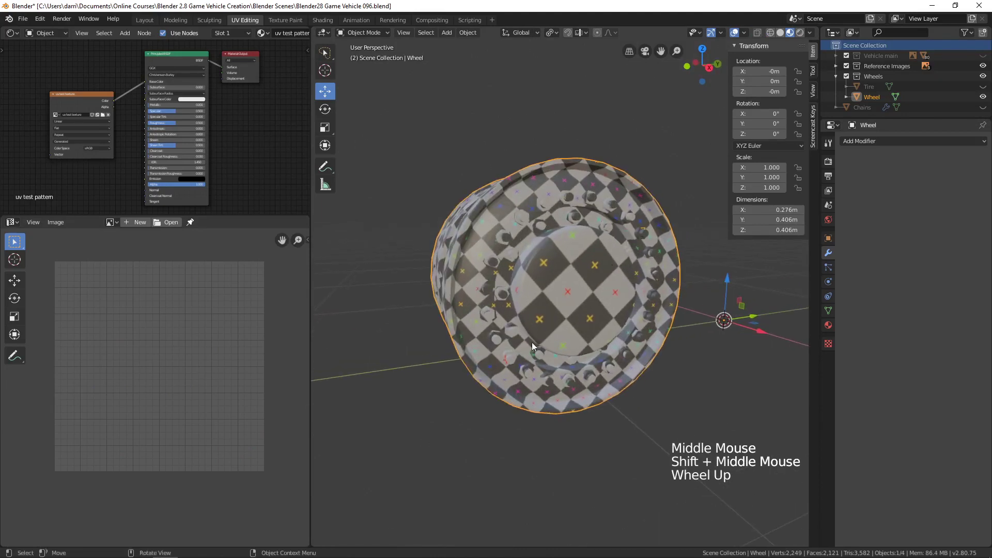
middle_click(543, 314)
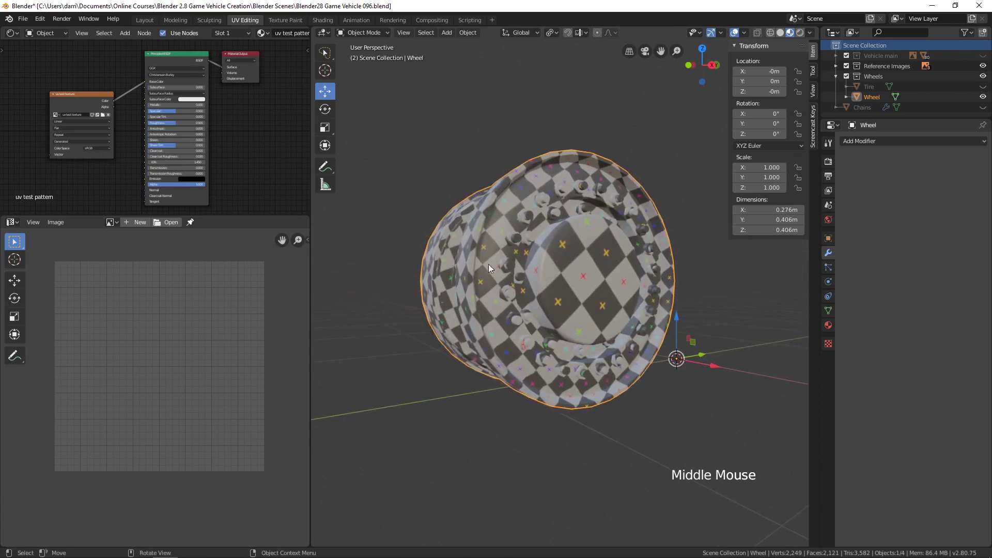
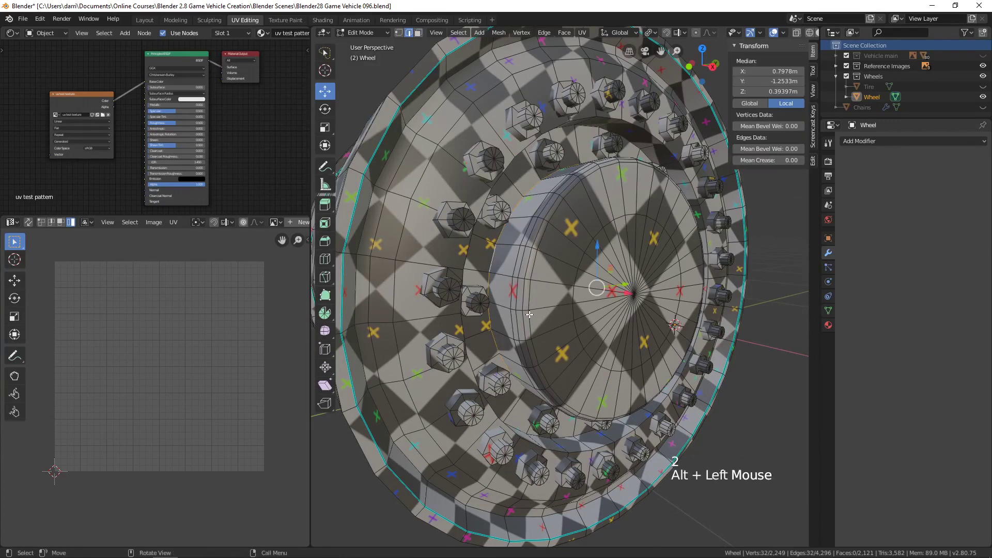
Re-unwrap the Wheel's front section into two circular islands and inspect the even checker pattern
key("ctrl+e")
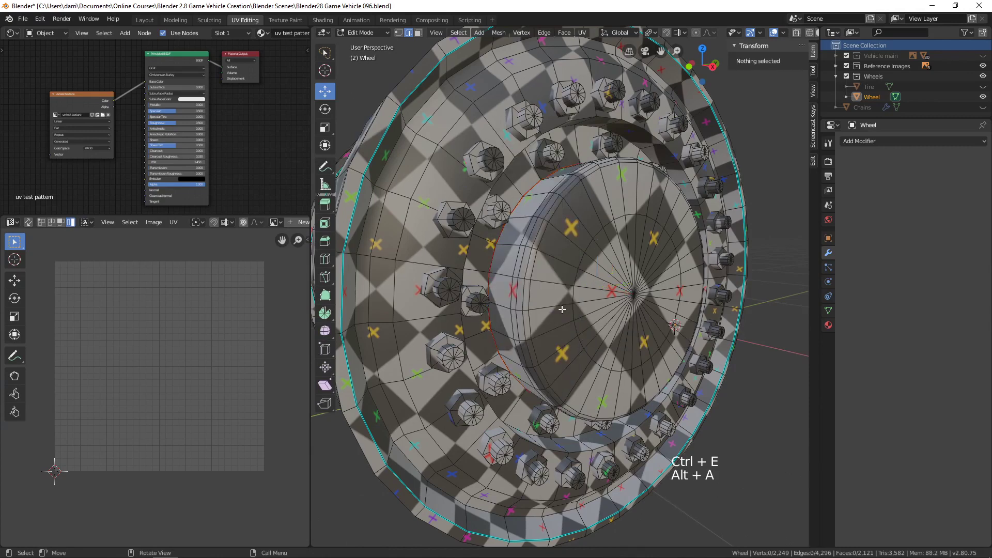
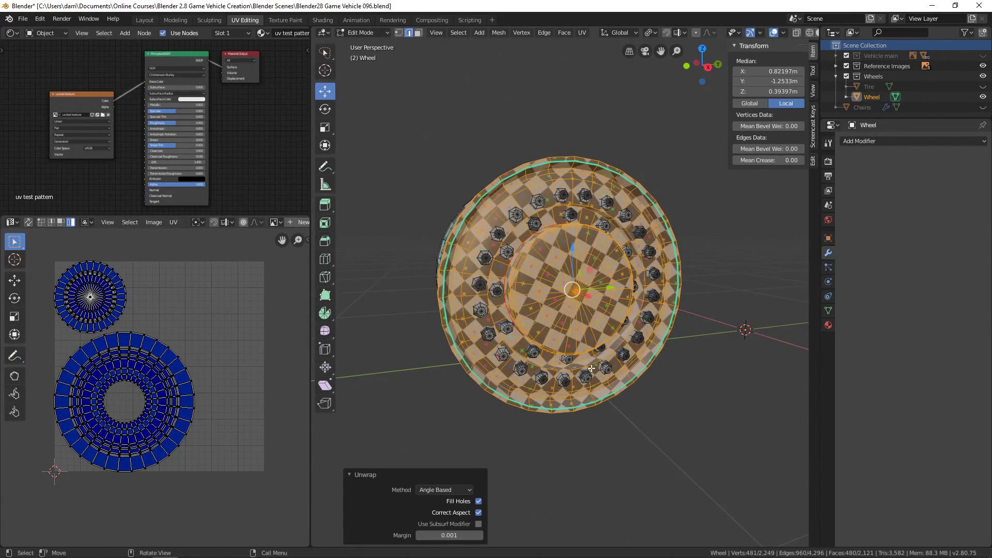
key("Tab")
key("alt+a")
middle_click(602, 369)
middle_click(550, 370)
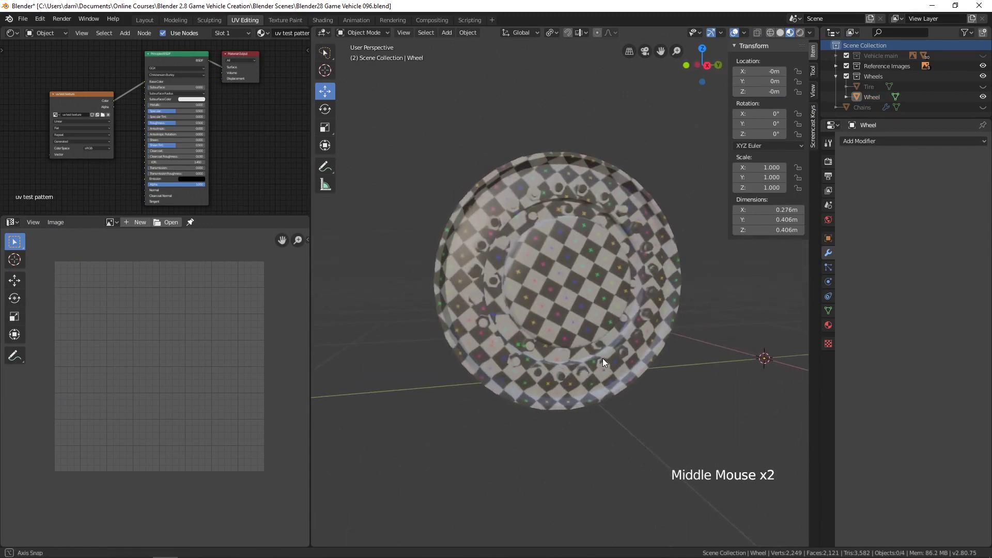
middle_click(501, 363)
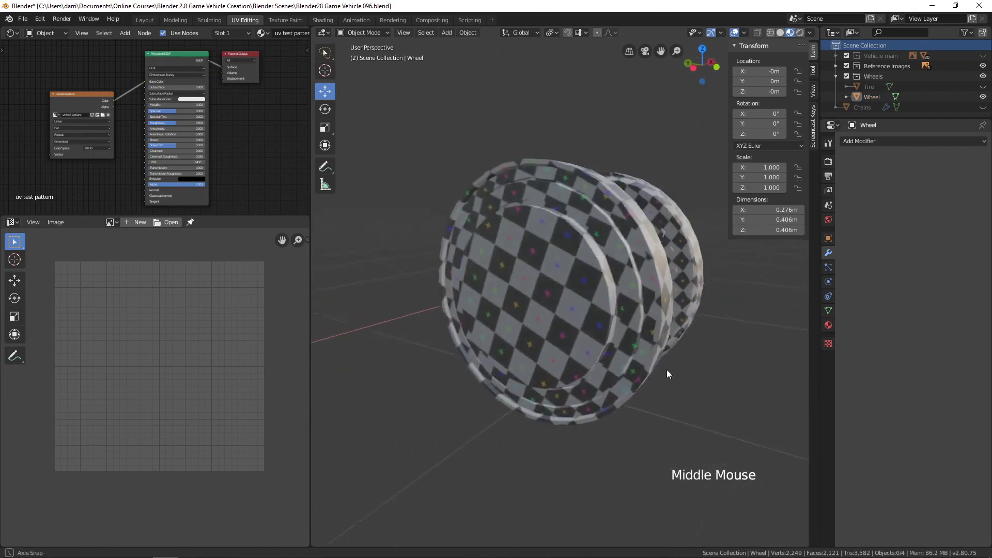
Average the scale of all the Wheel's UV islands and repack them
scroll("down", 3)
middle_click(541, 361)
key("Tab")
key("a")
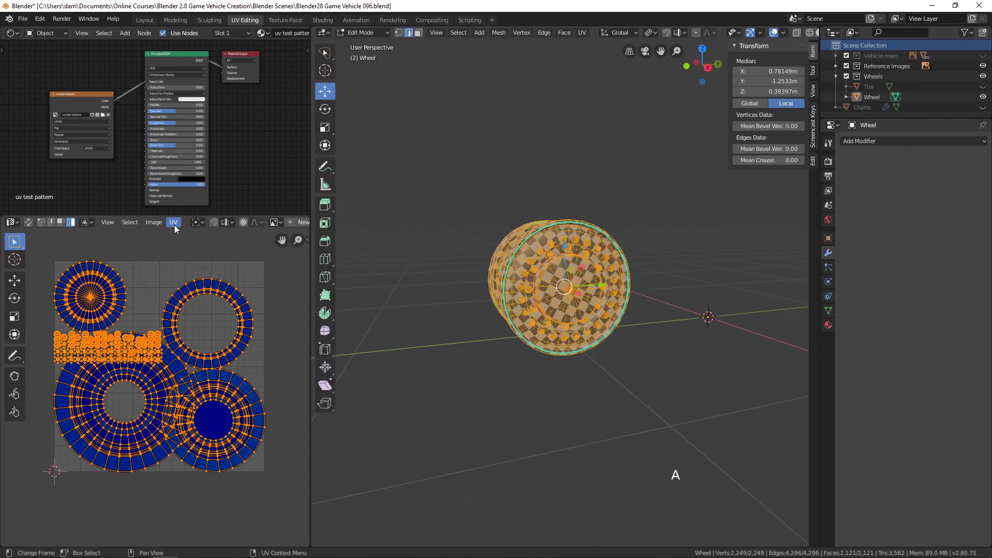
left_click(177, 227)
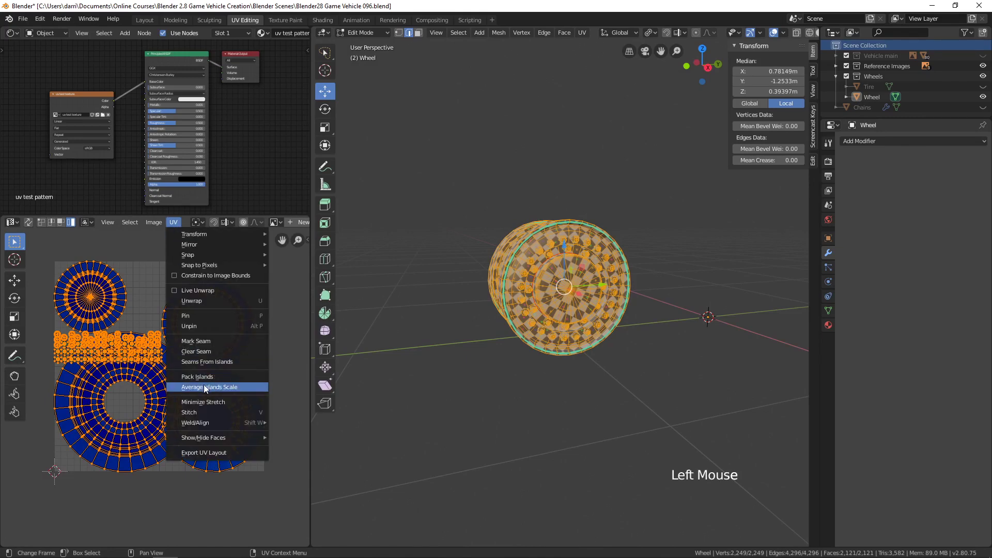
left_click(173, 223)
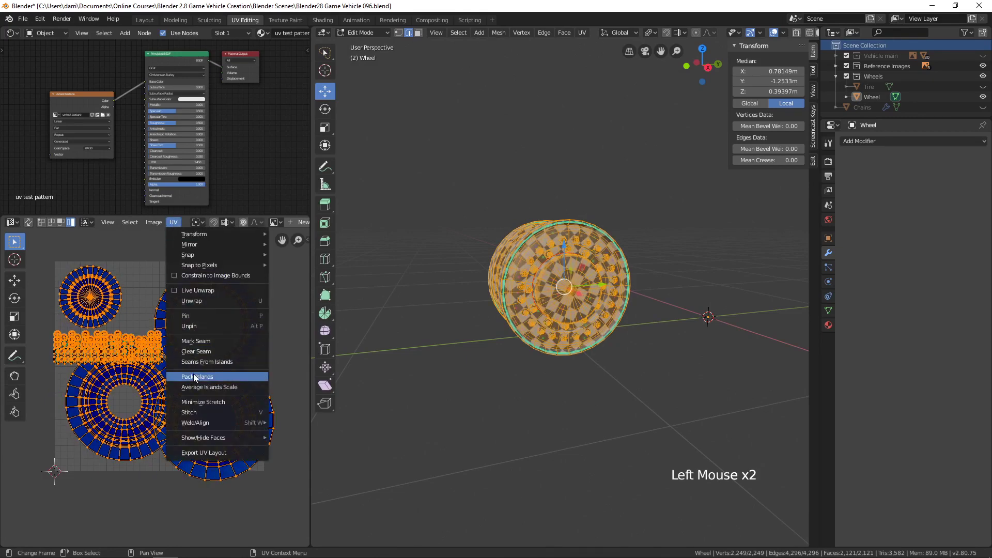
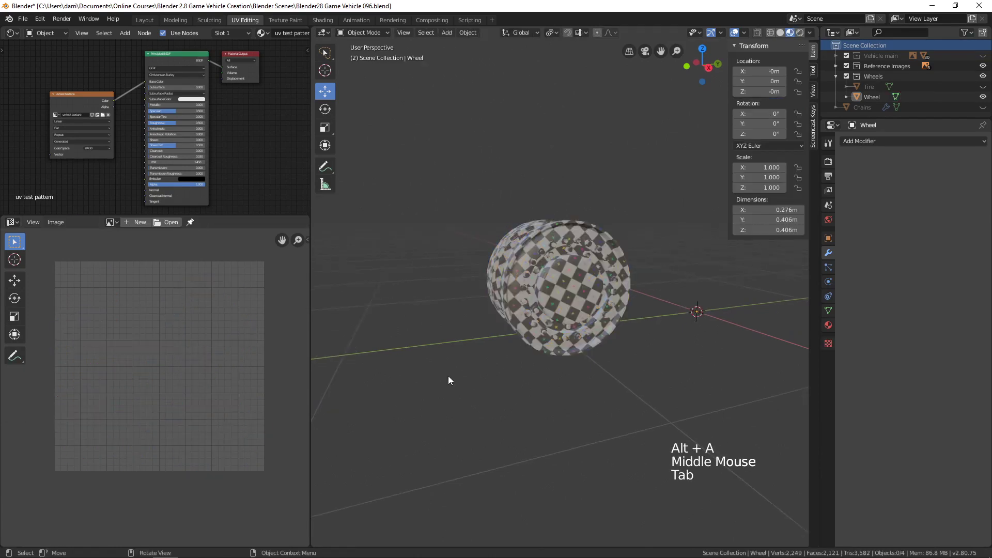
key("alt+a")
Make the Tire visible again around the checker-textured rim
middle_click(479, 365)
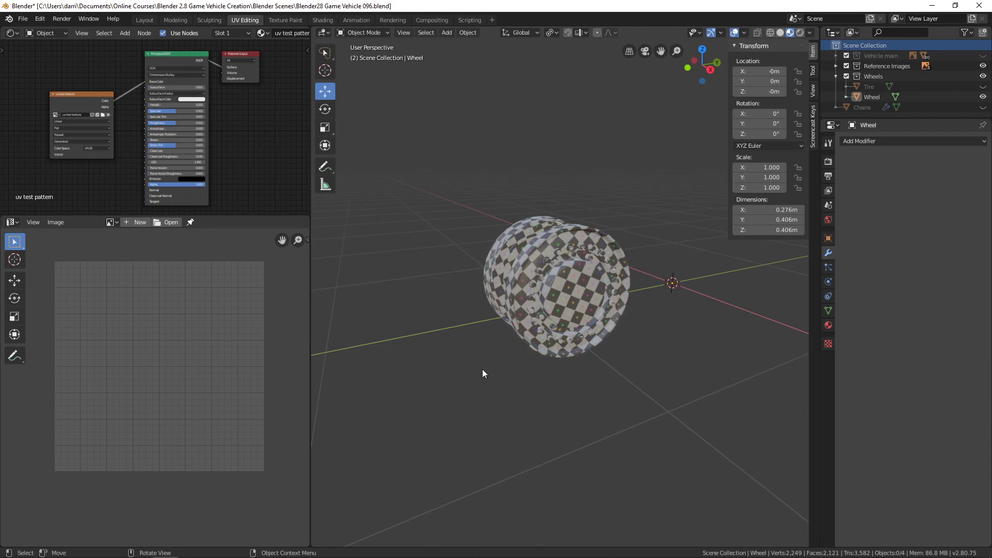
left_click(986, 88)
Switch the viewport to Solid shading and select the Tire, orbiting to inspect it
key("z")
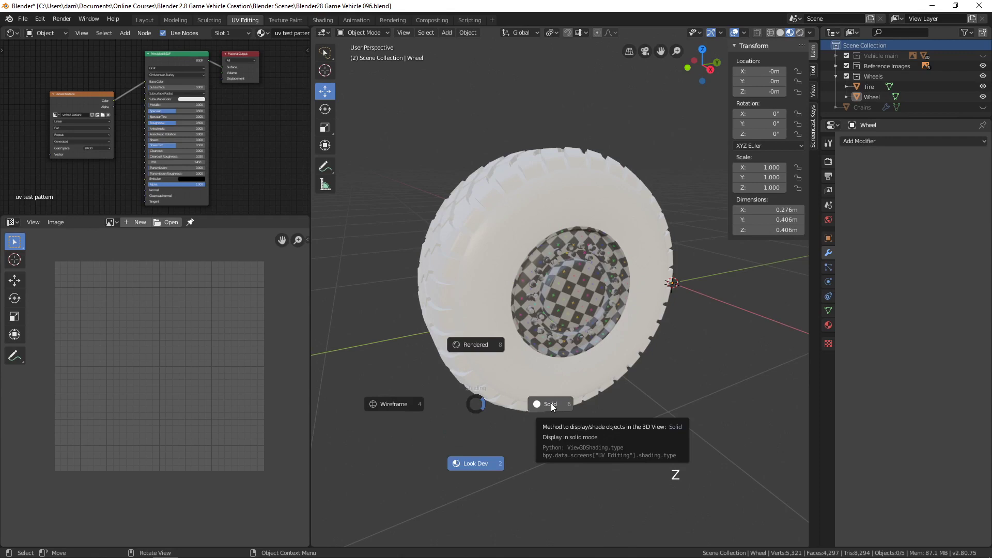
middle_click(466, 396)
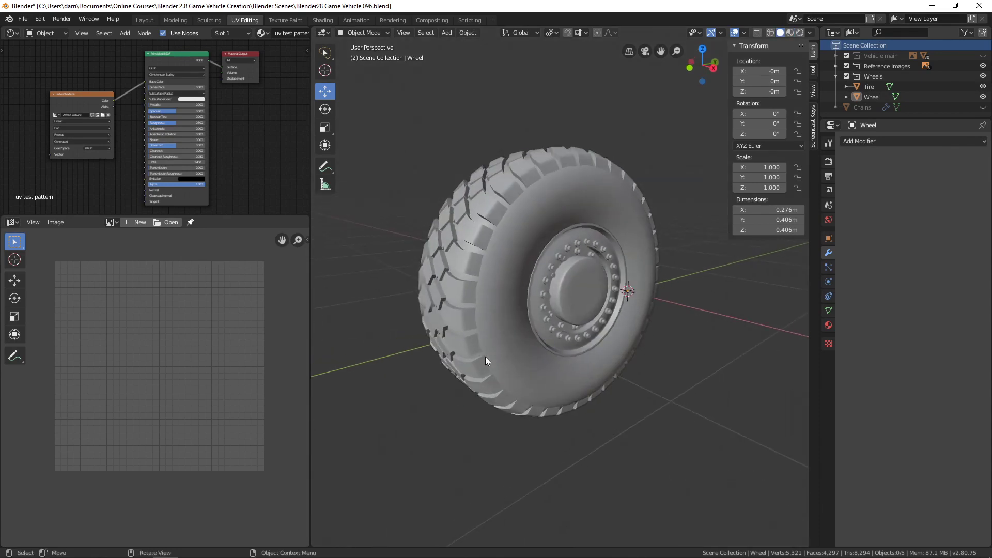
middle_click(493, 367)
left_click(525, 366)
middle_click(504, 370)
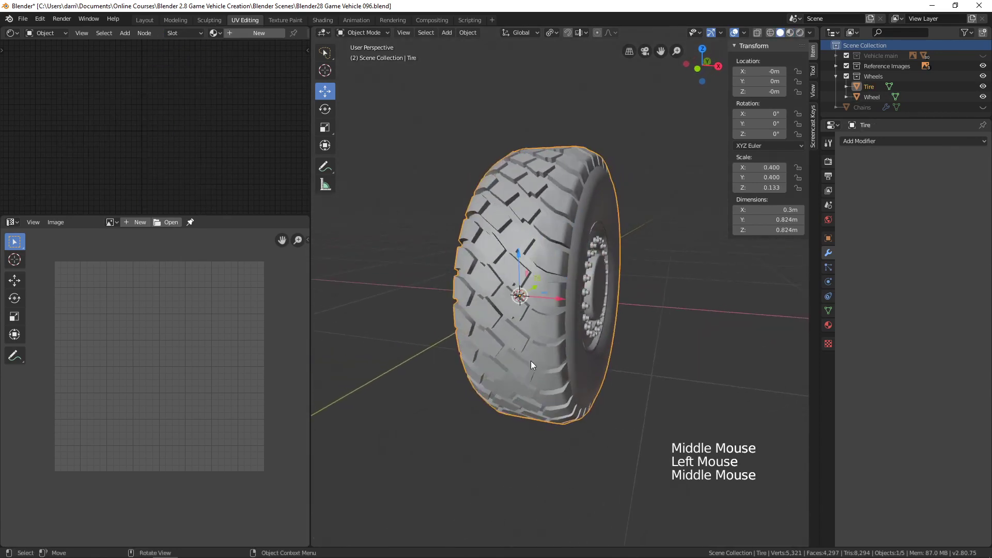
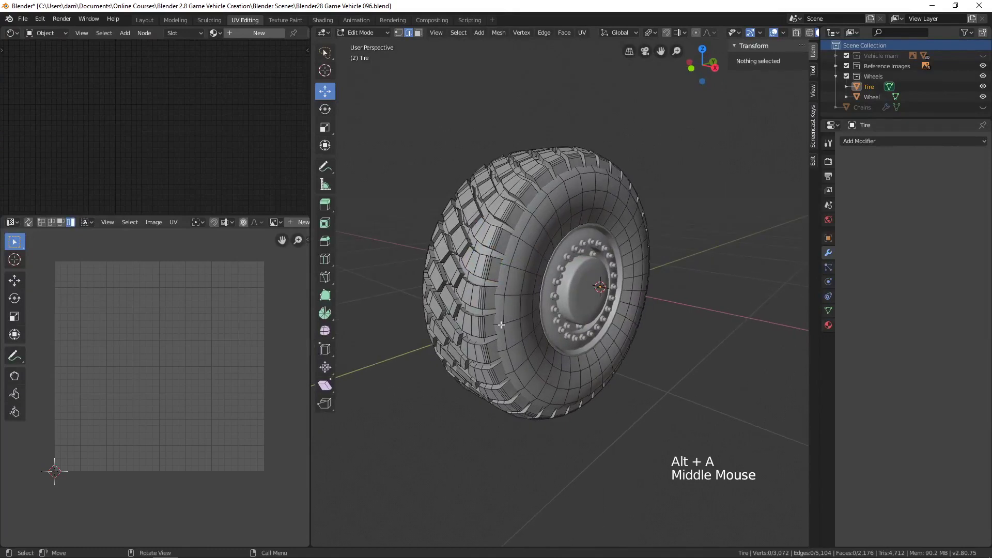
key("Tab")
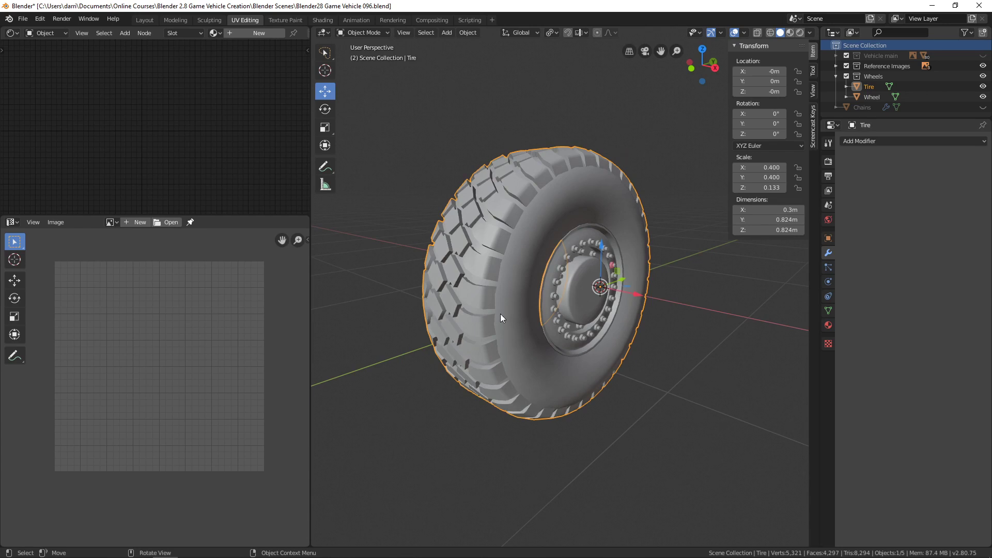
middle_click(505, 245)
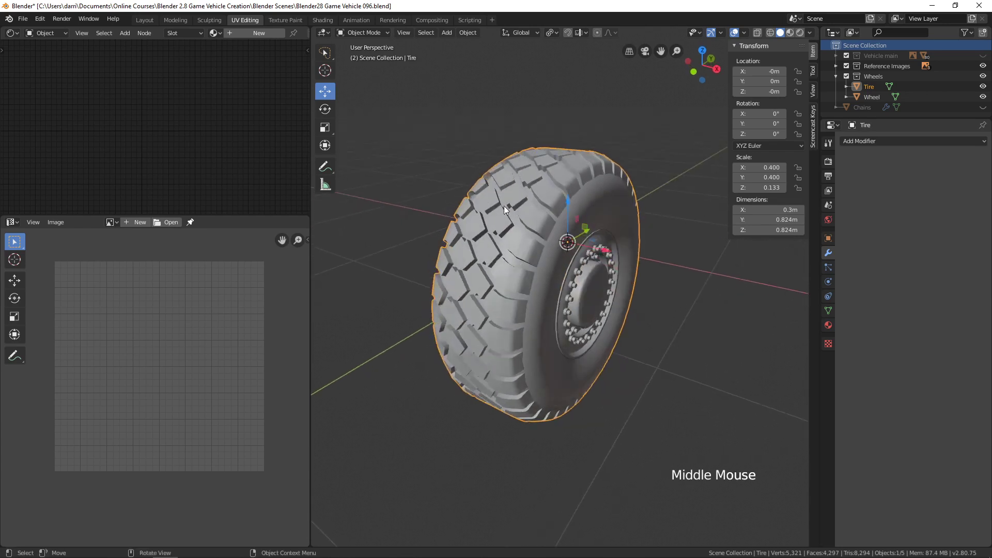
middle_click(500, 373)
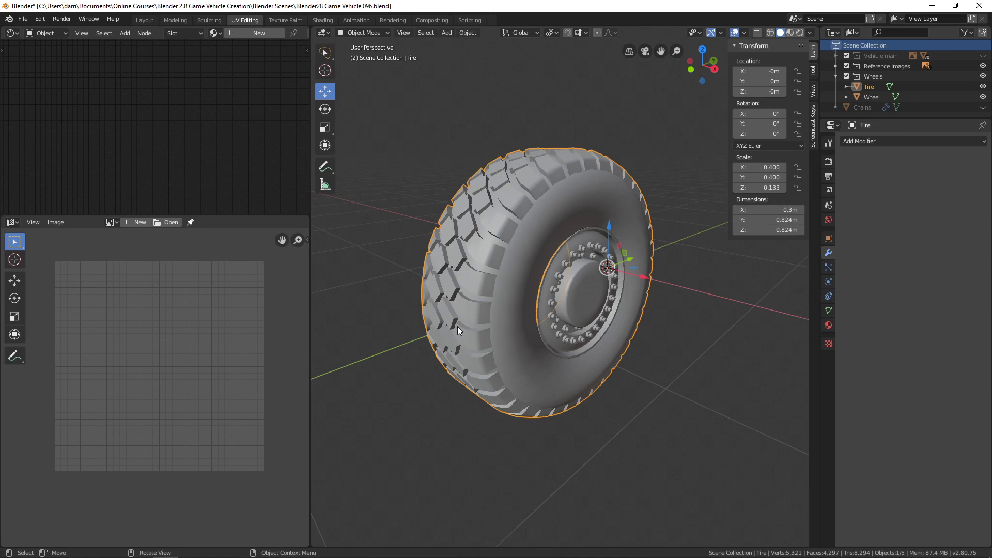
middle_click(539, 321)
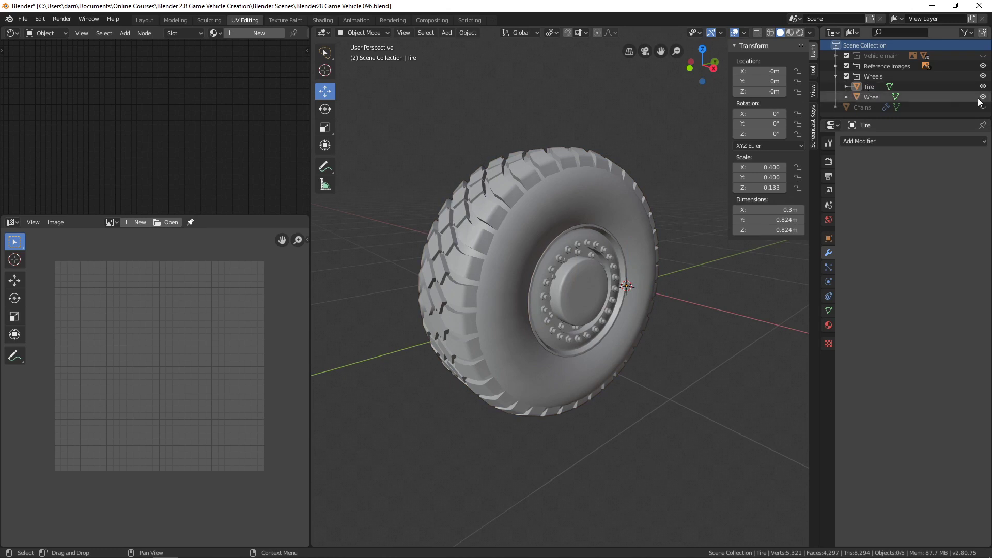
Hide the Wheel in the Outliner and select the Tire object
left_click(986, 100)
middle_click(603, 407)
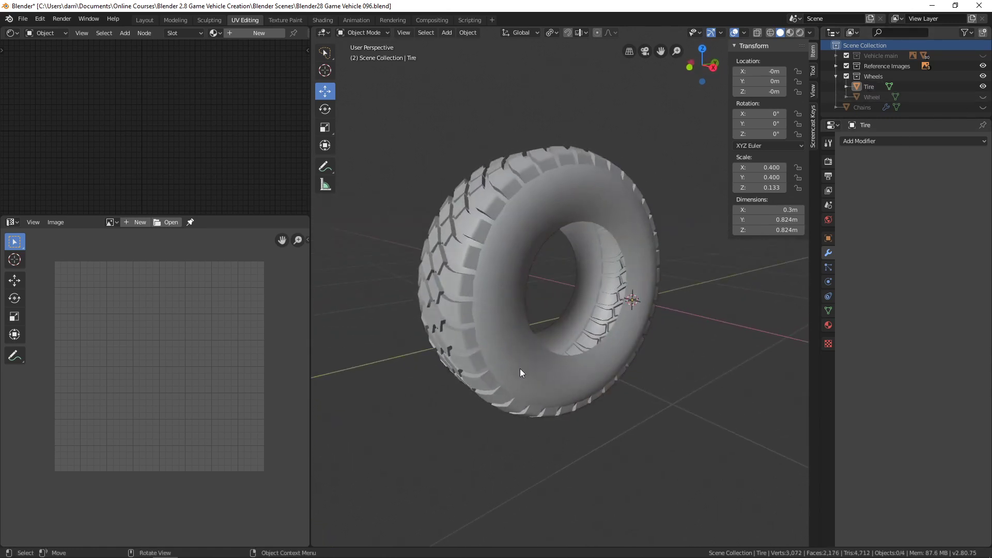
left_click(522, 372)
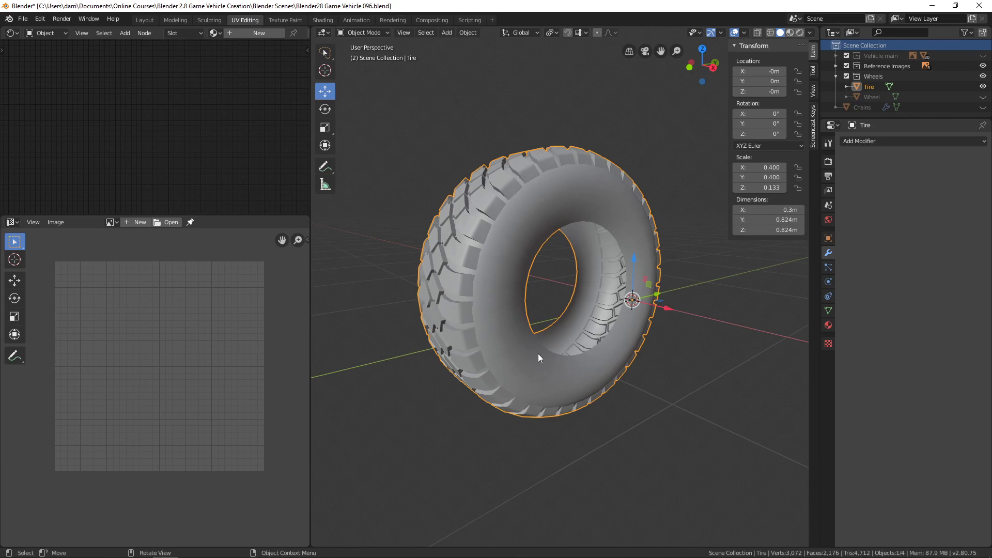
middle_click(518, 379)
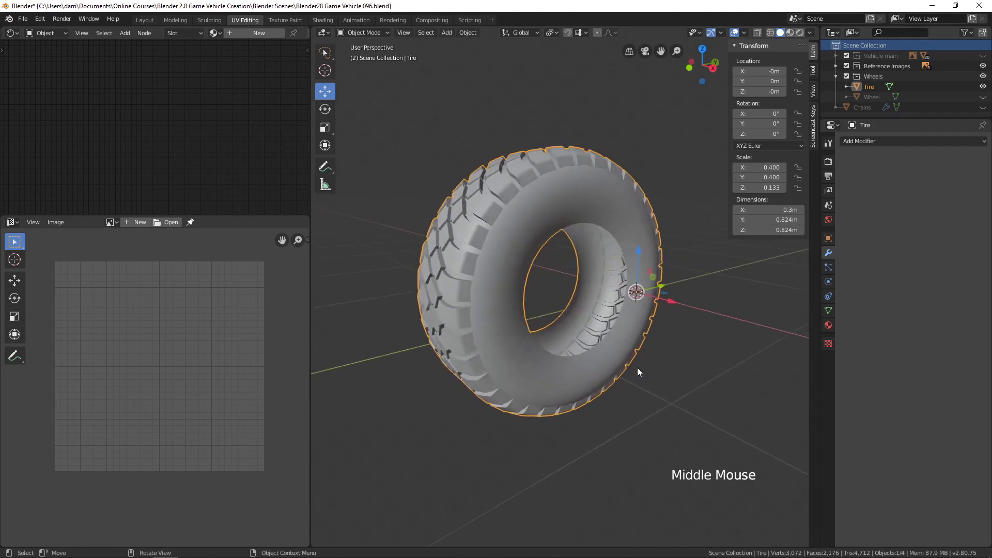
middle_click(637, 368)
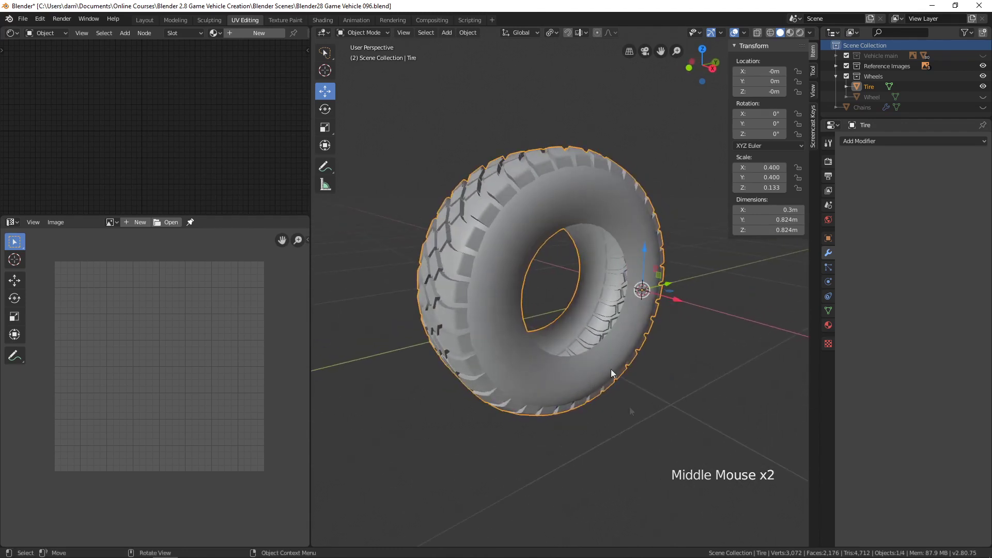
Select the Tire's connected smooth inner body geometry in Edit Mode
key("Tab")
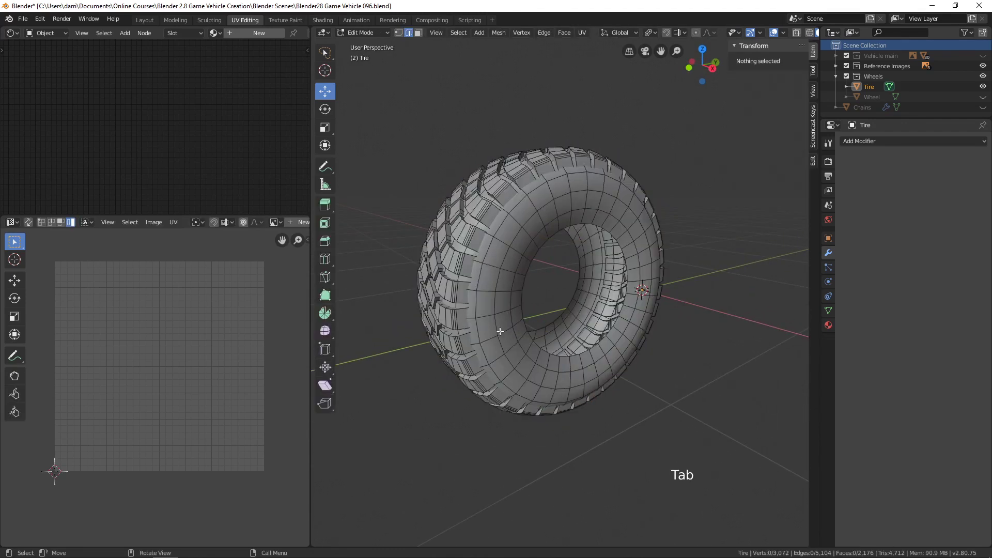
key("l")
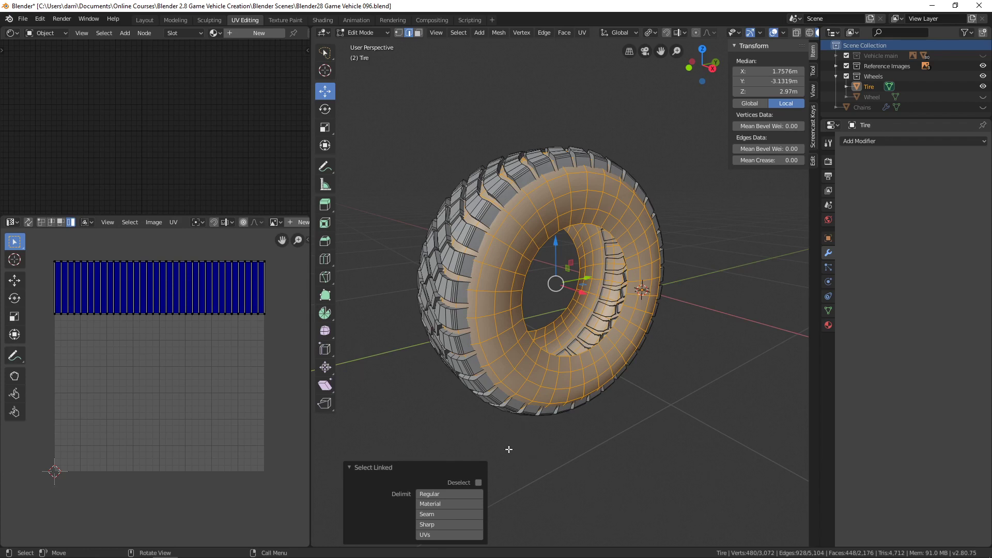
Rename the Tire object to Tire_high in the Outliner
key("Tab")
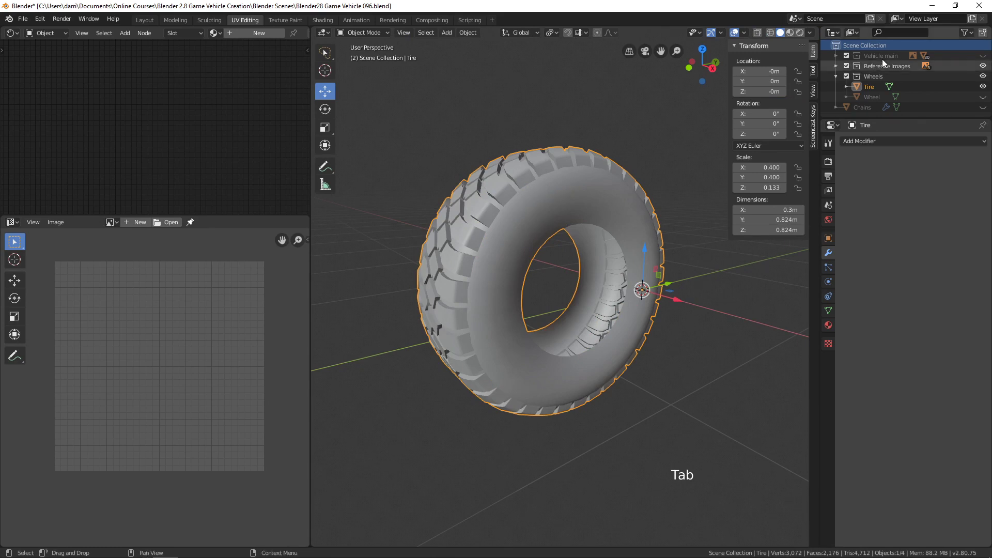
double_click(870, 89)
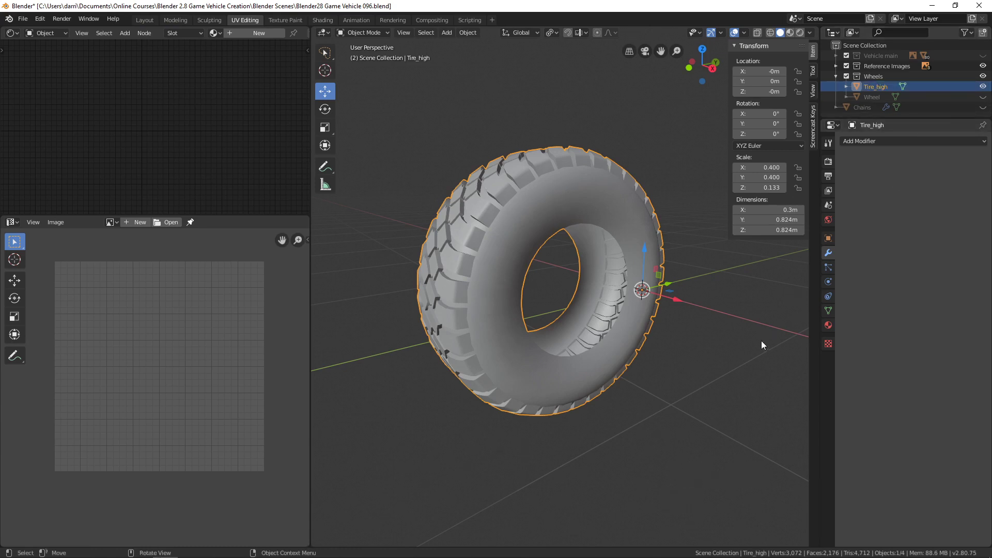
key("Tab")
Duplicate the inner body faces and separate them into a new object Tire_high.001
key("alt+a")
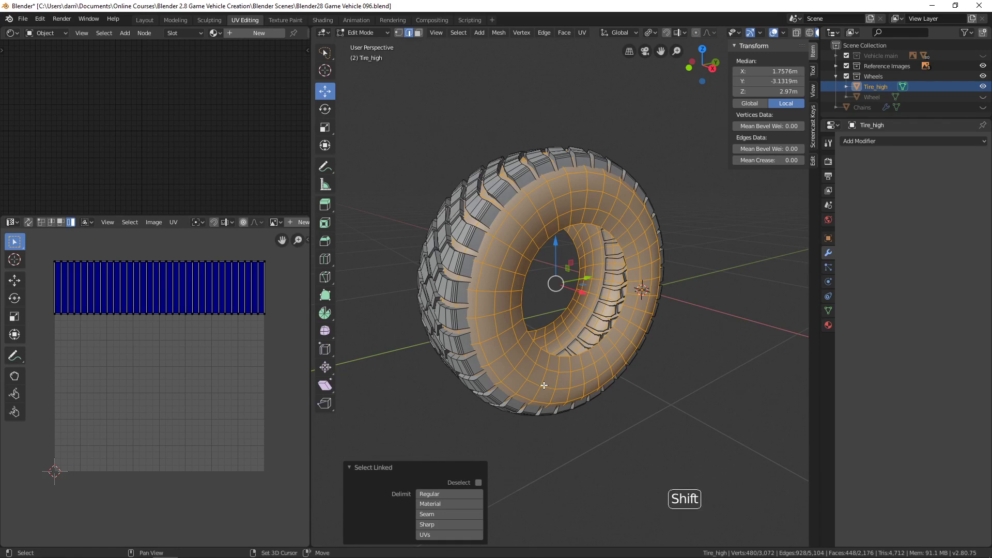
key("shift+d")
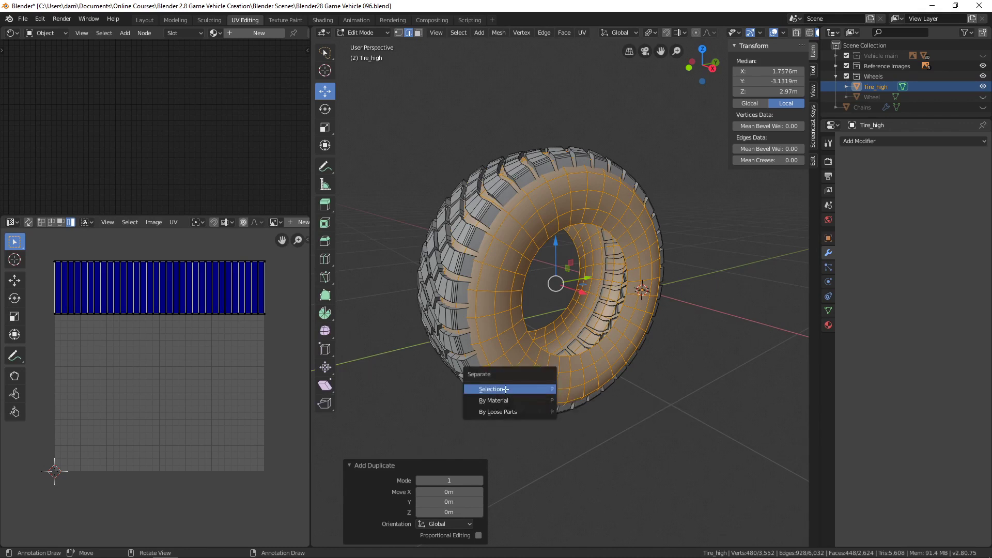
key("Tab")
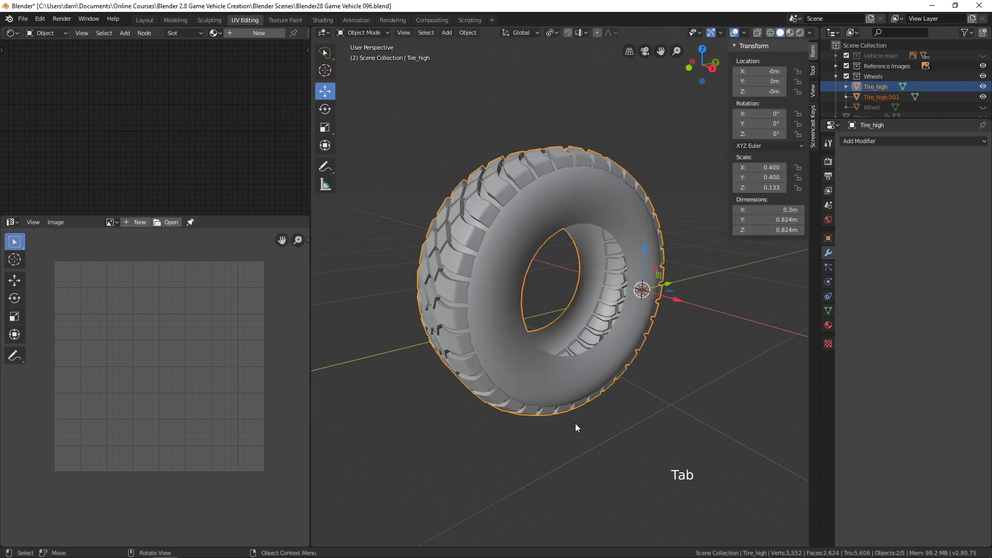
Rename the separated copy Tire_high.001 to Tire_low
left_click(882, 99)
left_click(884, 99)
key("BackSpace")
key("BackSpace")
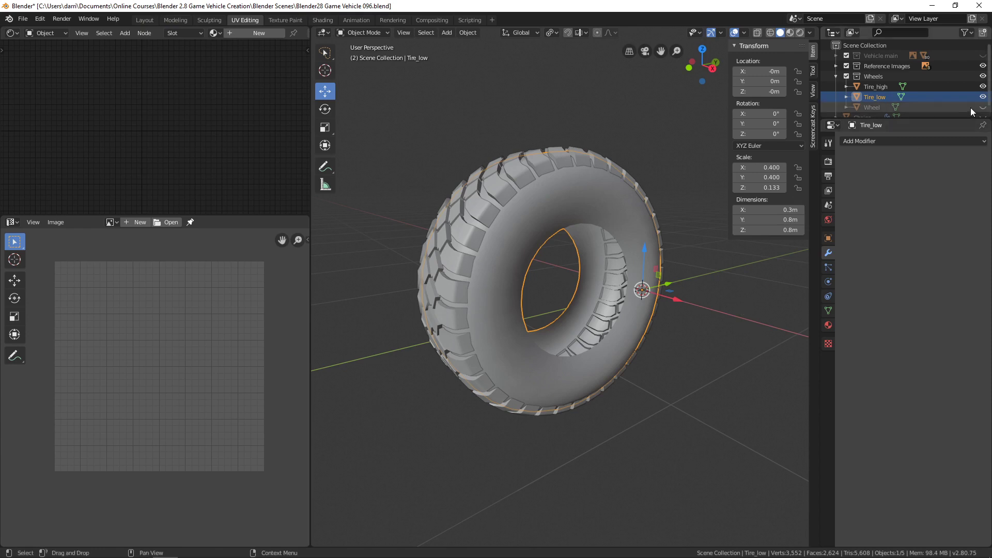
Hide Tire_high so only Tire_low remains visible, and inspect it
left_click(985, 87)
middle_click(633, 373)
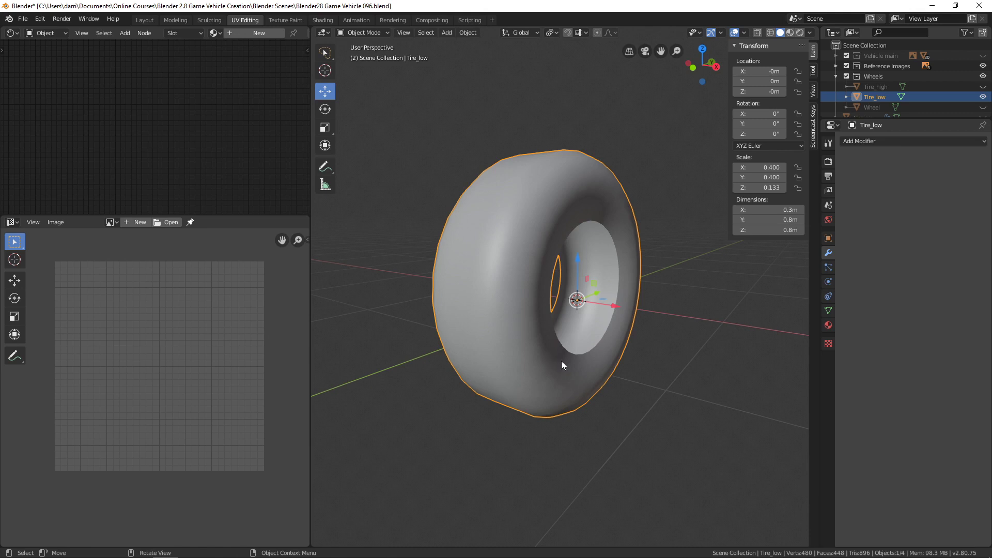
middle_click(581, 367)
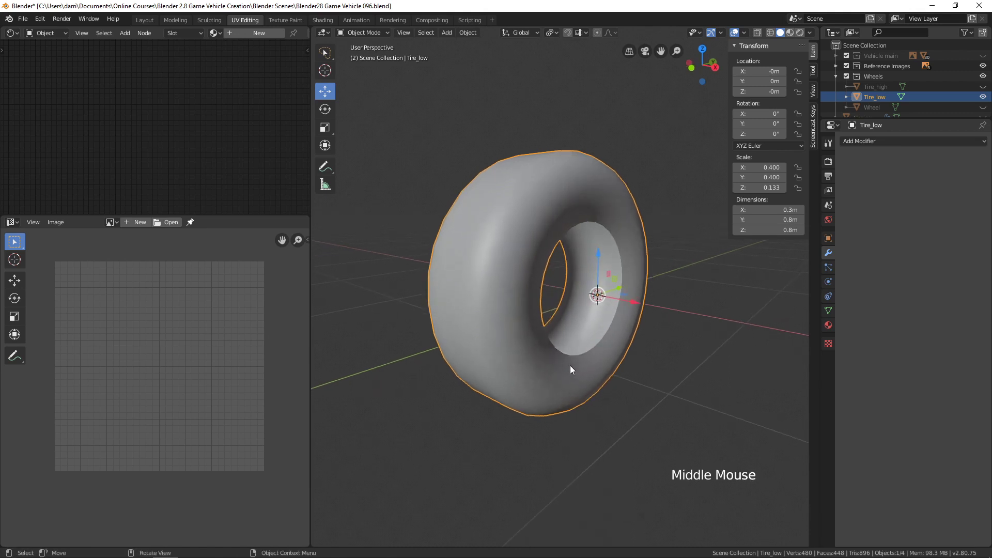